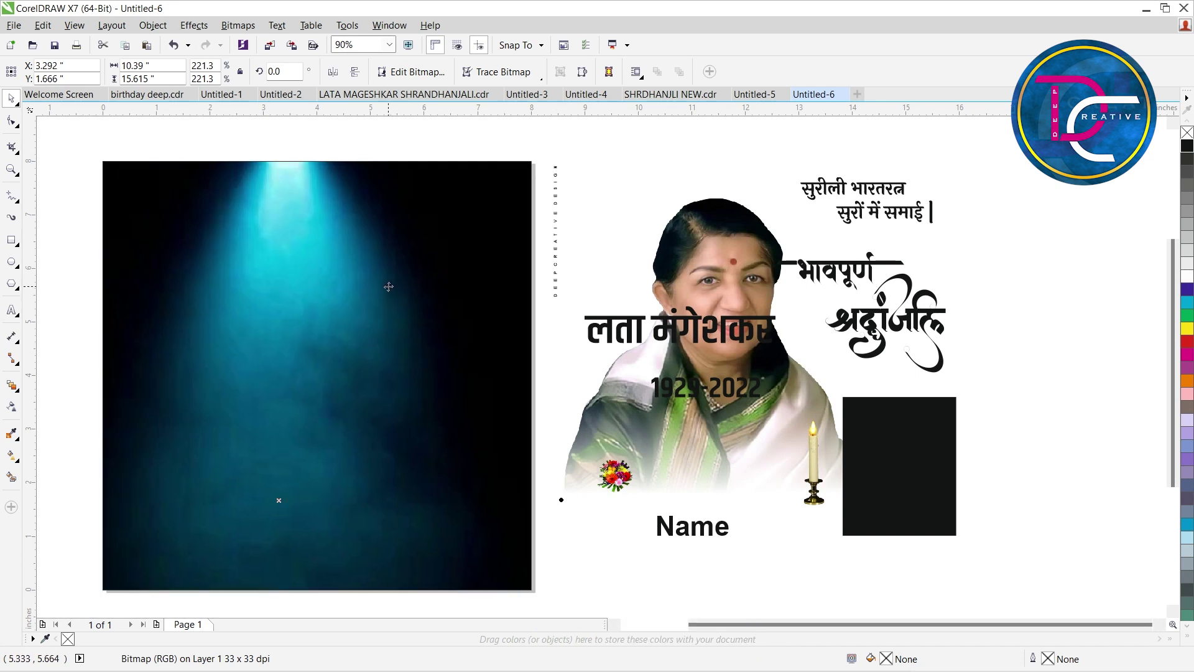
PowerClip the portrait into the spotlight square and position it on the left under the beam.
{"action": "double_click", "coordinate": [371, 321]}
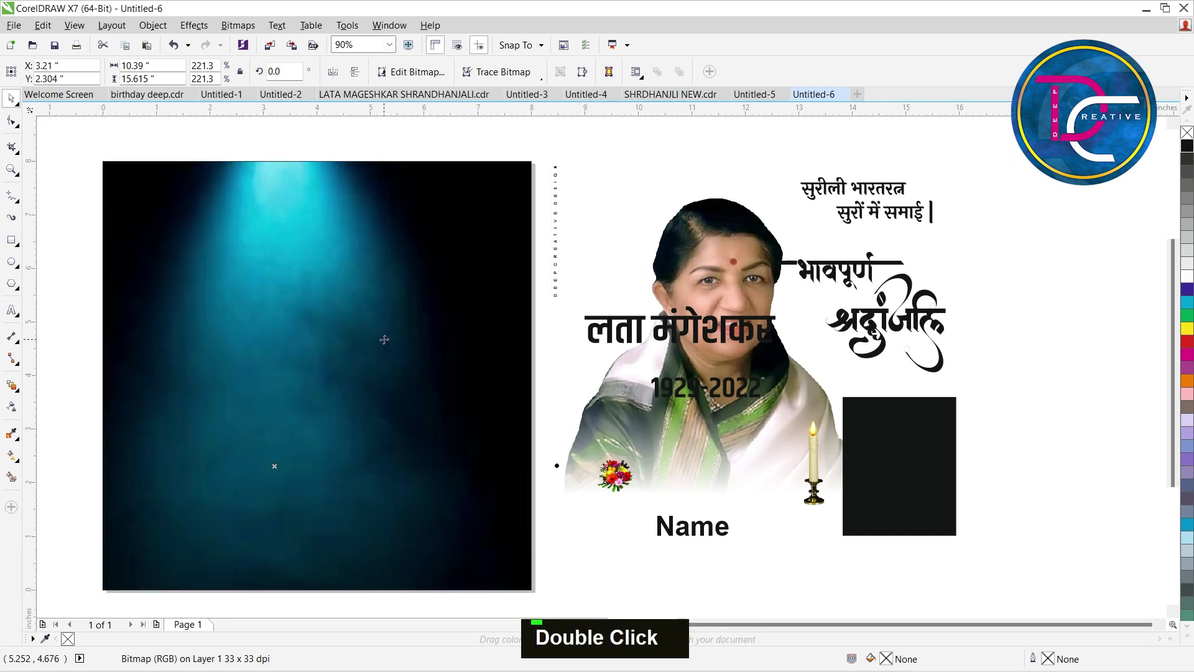
{"action": "double_click", "coordinate": [754, 445]}
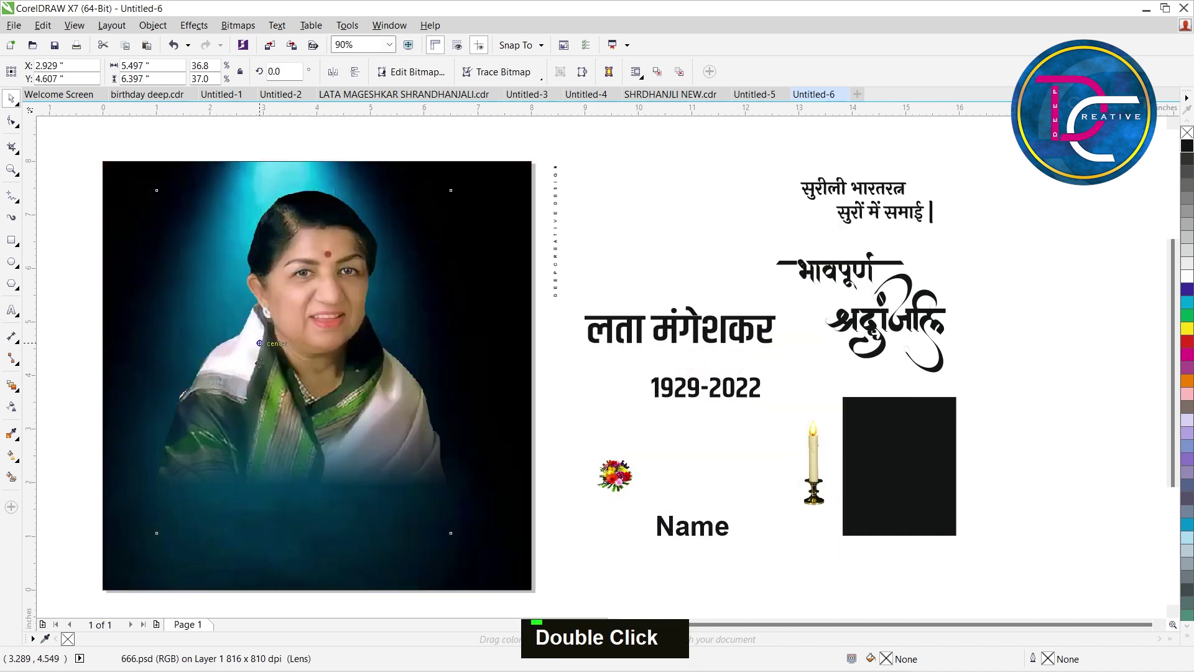
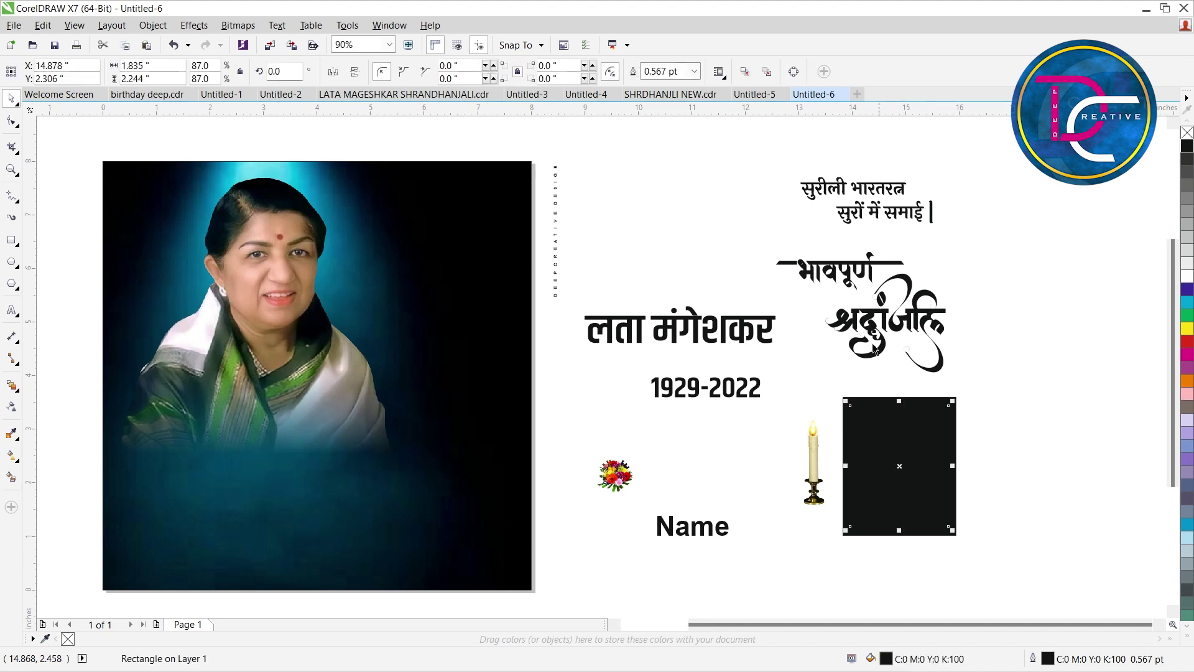
Move the two-line Hindi quote onto the spotlight background and fill it near-white.
{"action": "double_click", "coordinate": [852, 194]}
{"action": "type", "text": "z"}
{"action": "key", "text": "ctrl+space"}
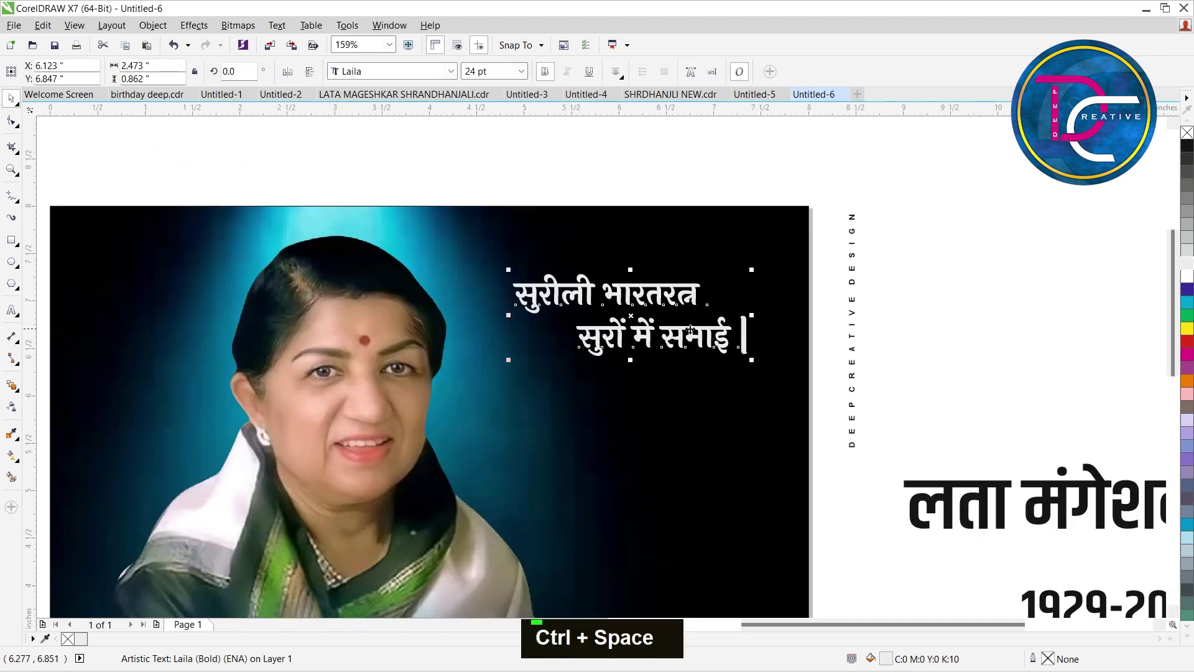
{"action": "key", "text": "ctrl+z"}
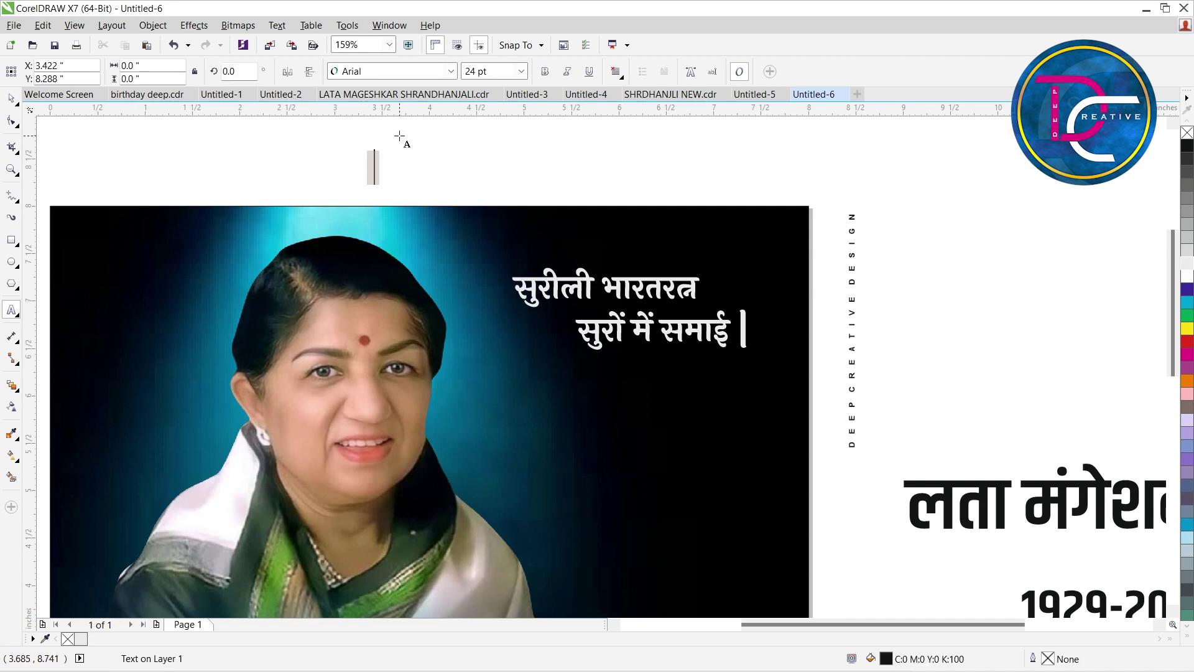
Add a large yellow opening quotation mark and nudge it into place before the quote.
{"action": "type", "text": "\"|"}
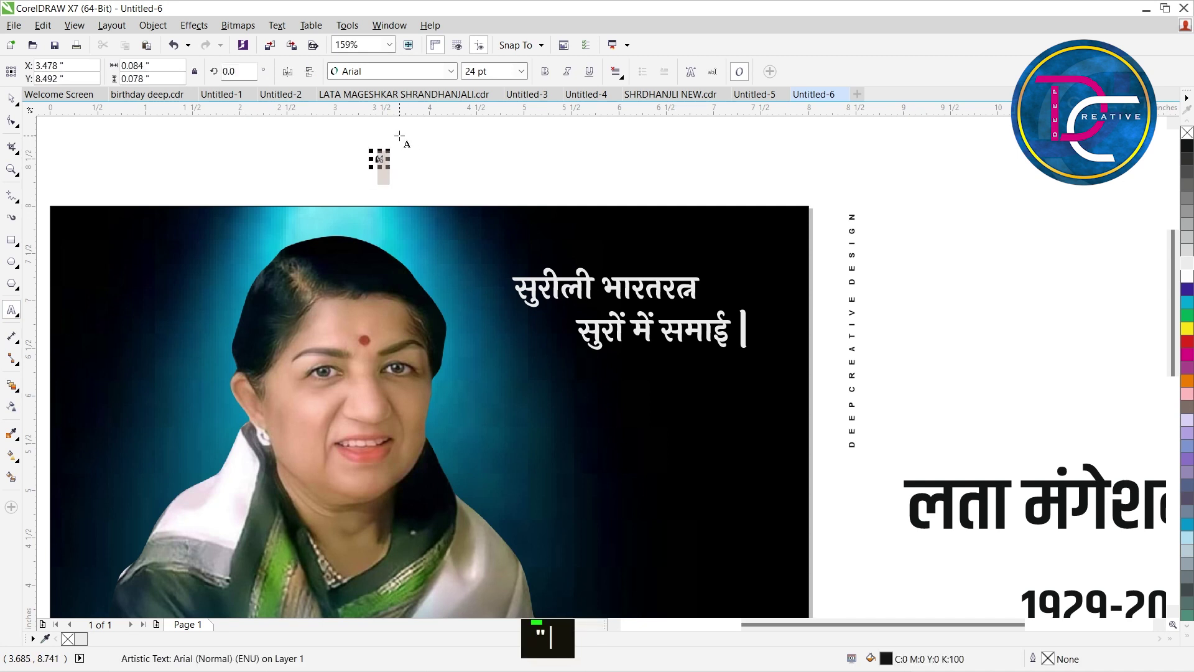
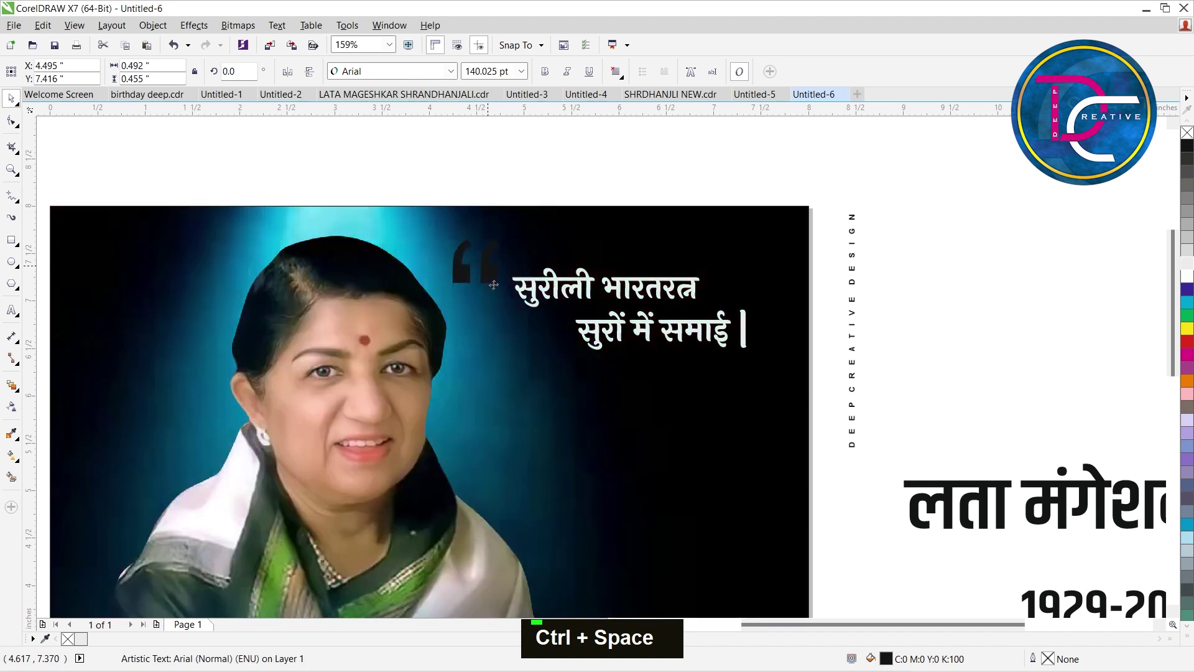
{"action": "key", "text": "Down"}
{"action": "key", "text": "Down"}
{"action": "key", "text": "Down"}
{"action": "key", "text": "Right"}
{"action": "key", "text": "Right"}
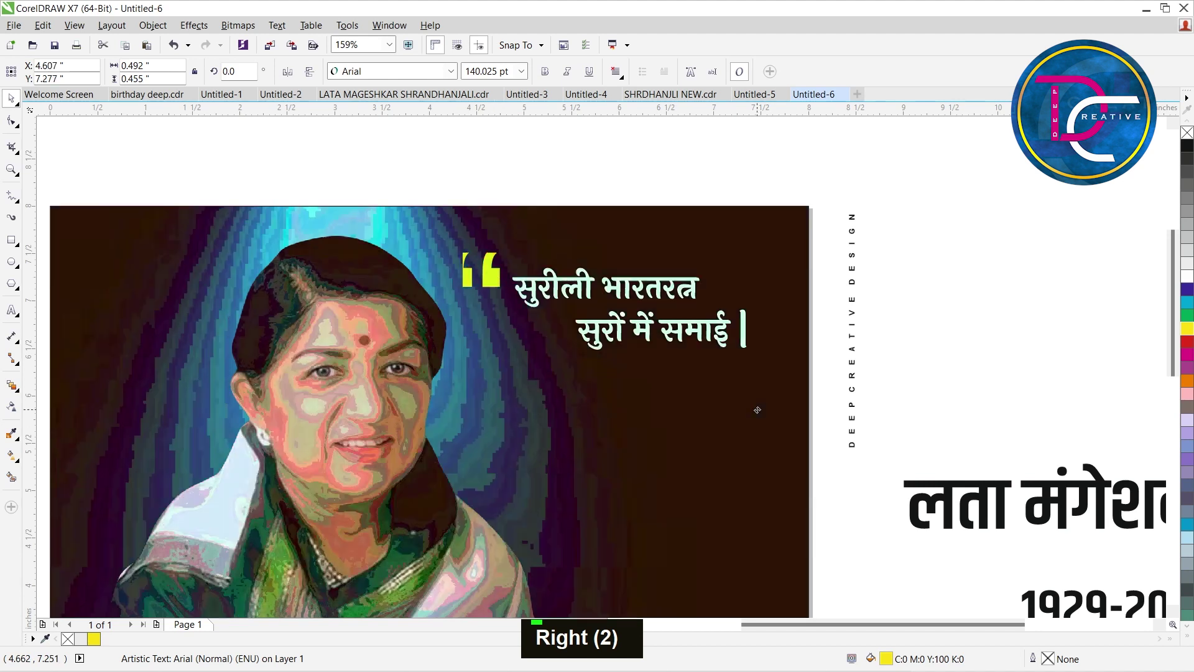
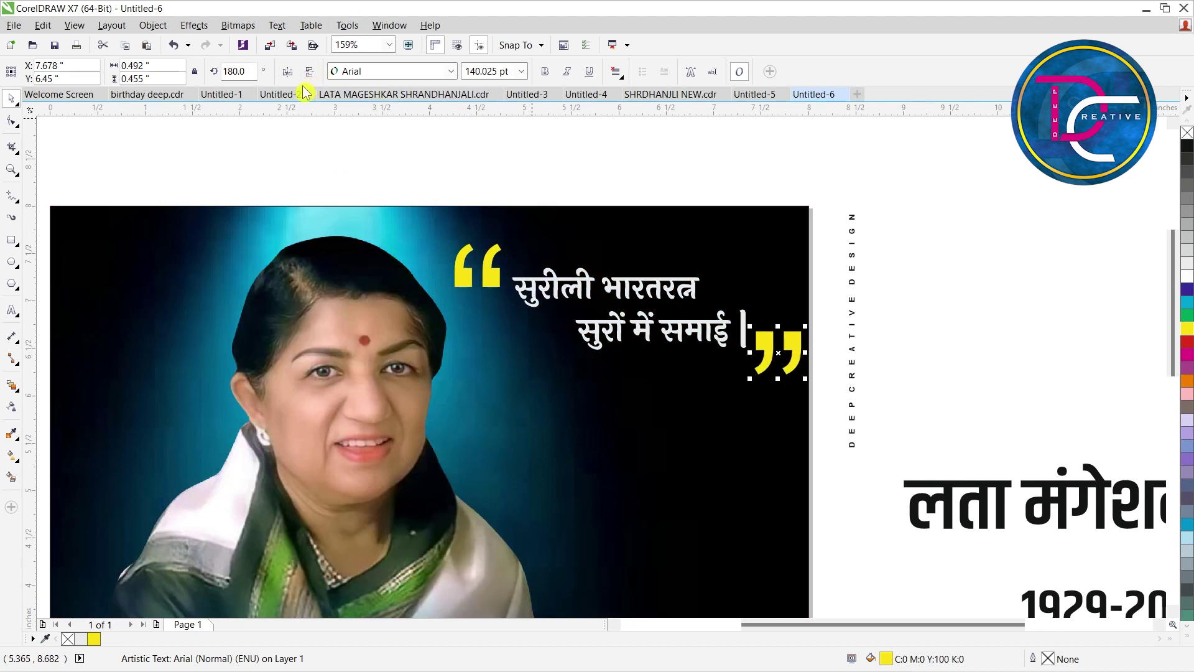
Duplicate and rotate the mark 180° for the closing quote, then scale all three together.
{"action": "double_click", "coordinate": [859, 226]}
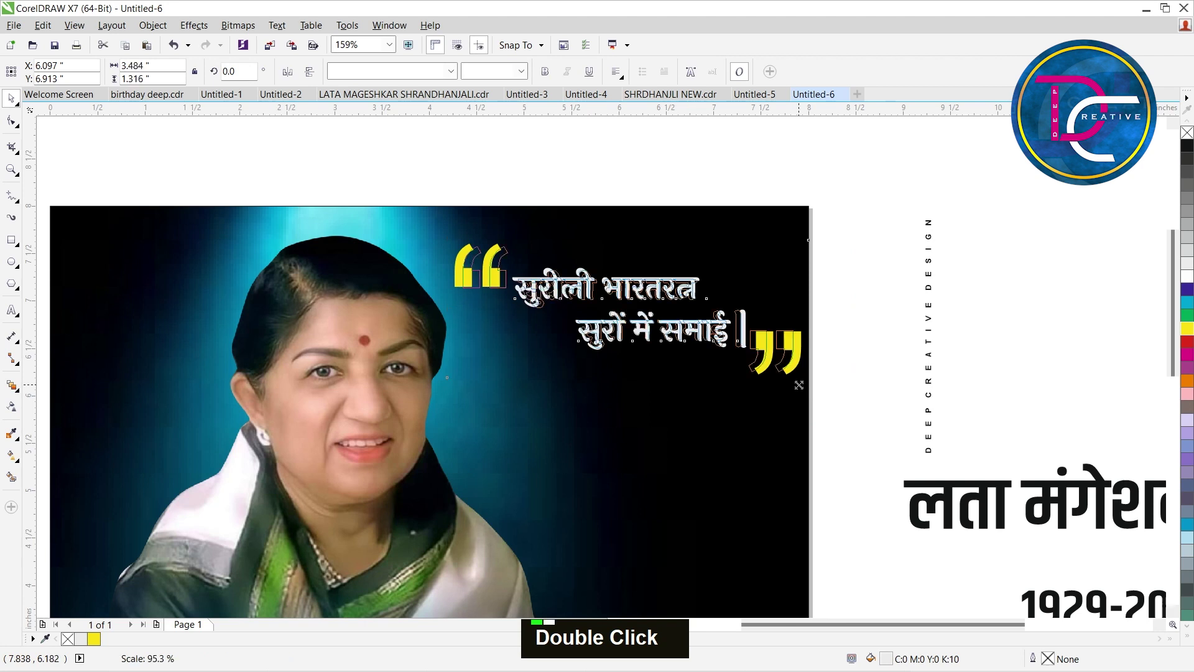
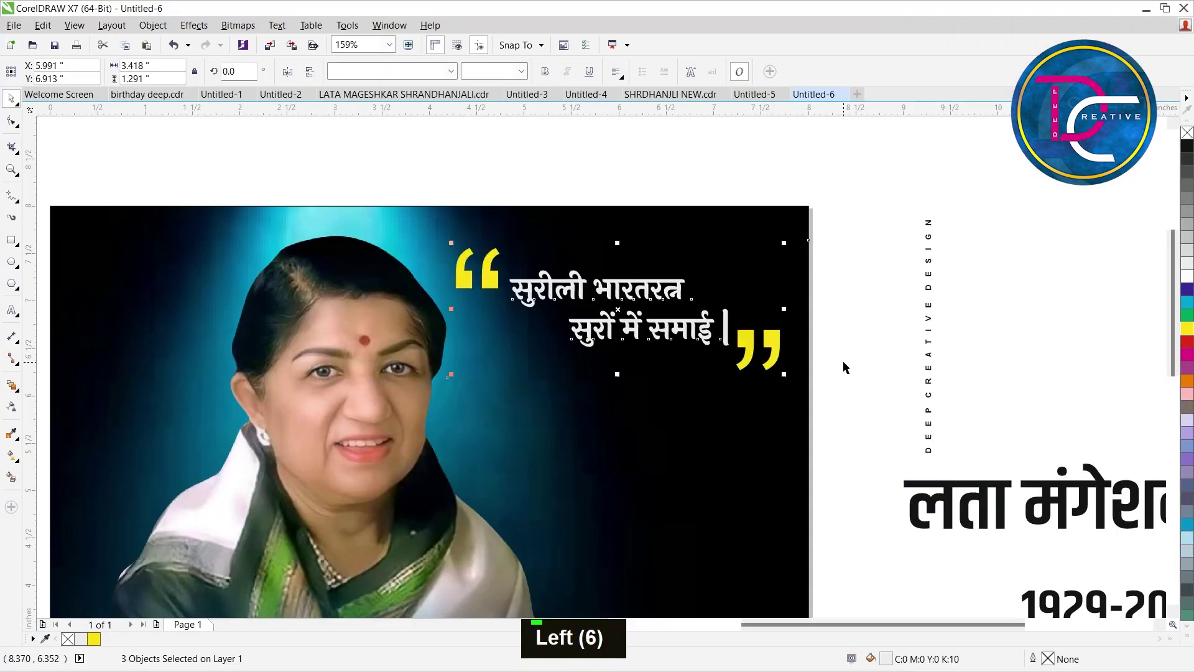
{"action": "scroll", "scroll_direction": "down", "scroll_amount": 3}
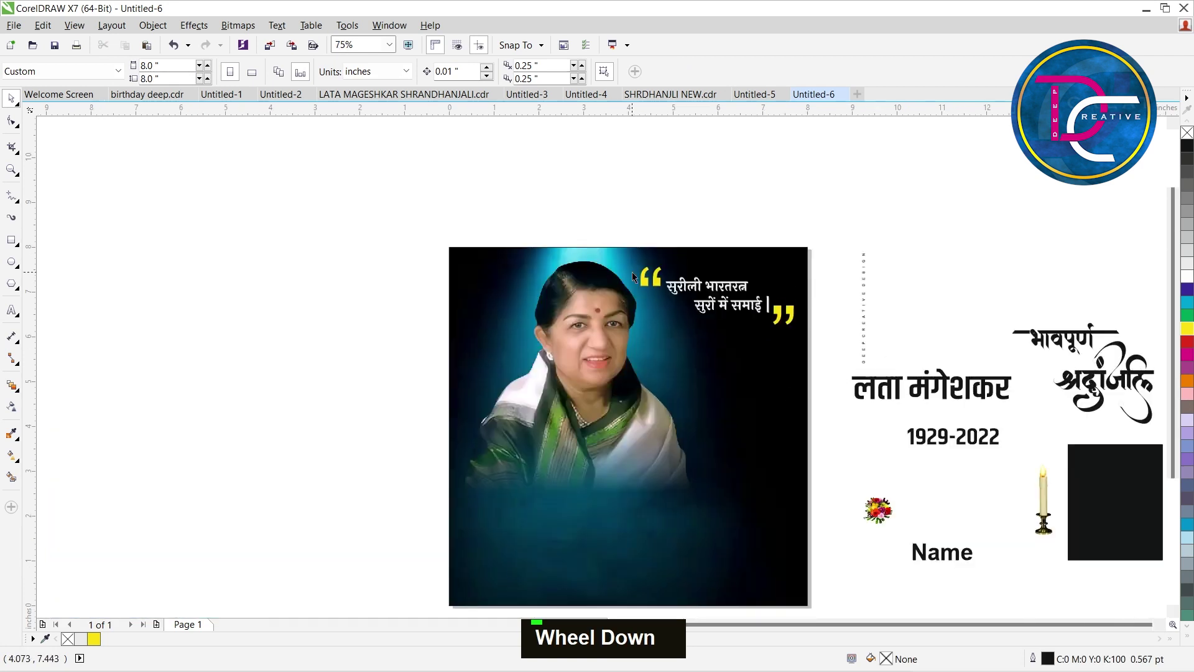
Place भावपूर्ण with its swash bar in white on the dark background below the quote.
{"action": "left_click", "coordinate": [884, 332]}
{"action": "left_click", "coordinate": [1005, 363]}
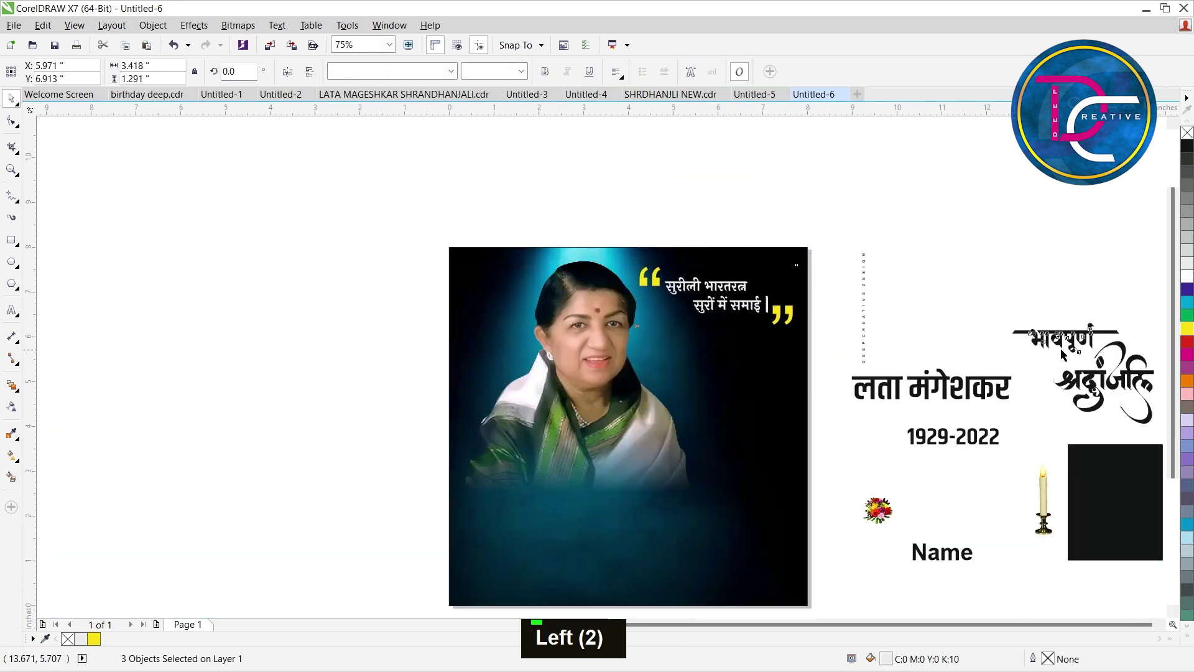
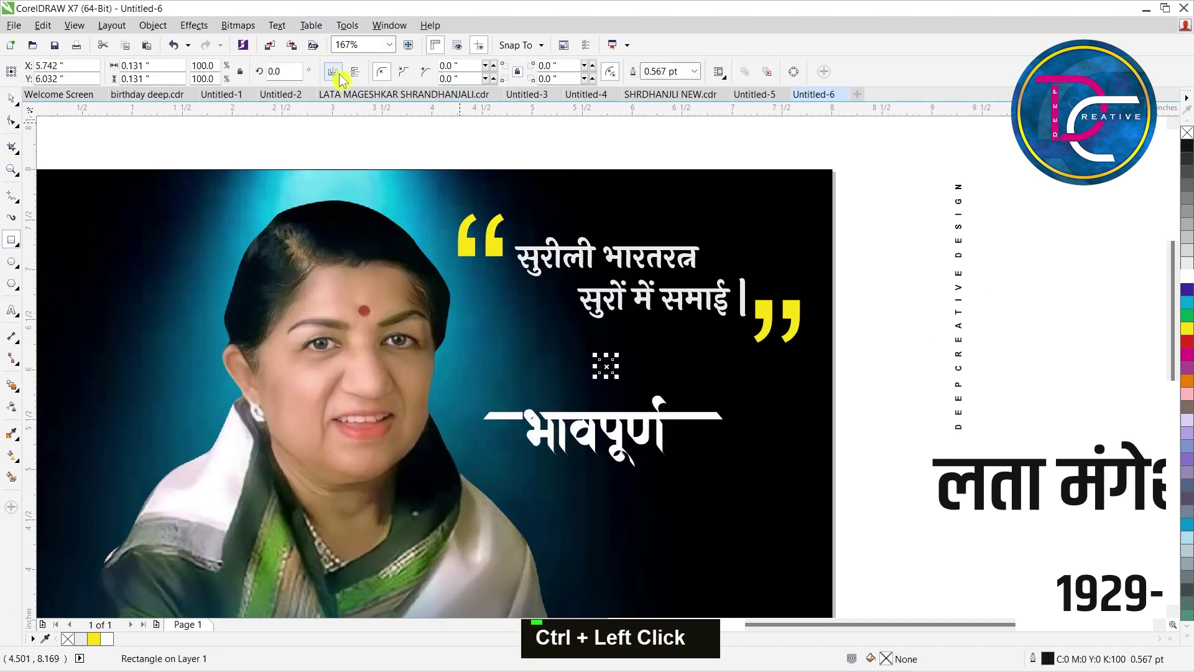
Rotate a small square 45° into a yellow diamond.
{"action": "type", "text": "45"}
{"action": "key", "text": "Return"}
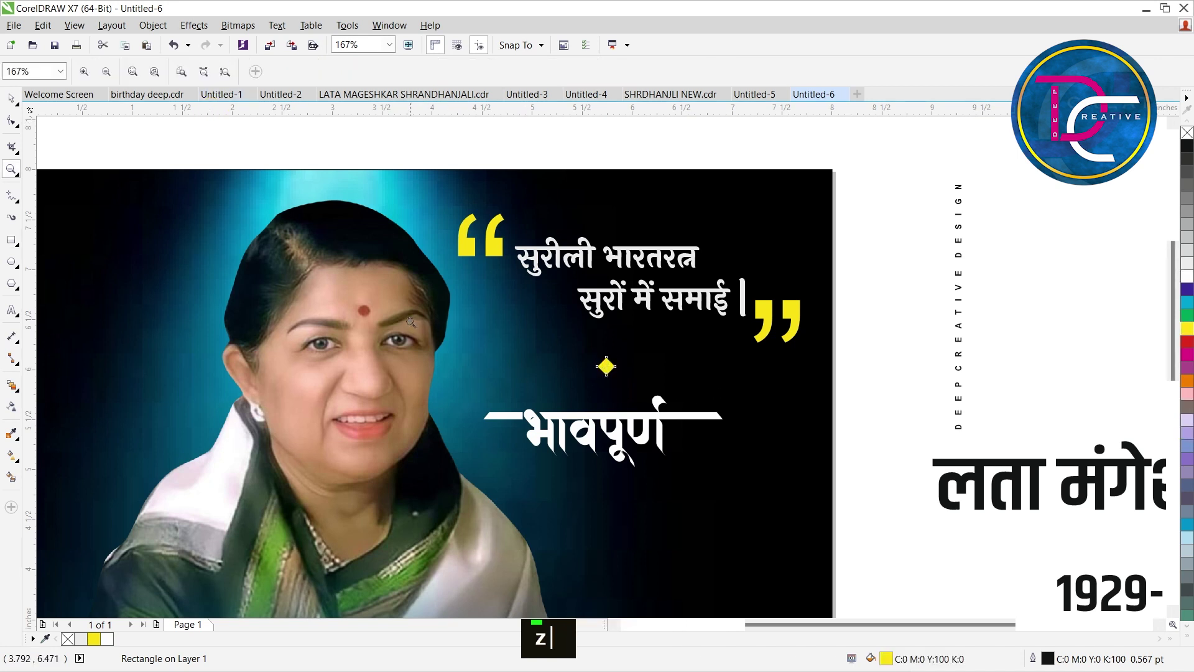
{"action": "key", "text": "ctrl+space"}
{"action": "key", "text": "Right"}
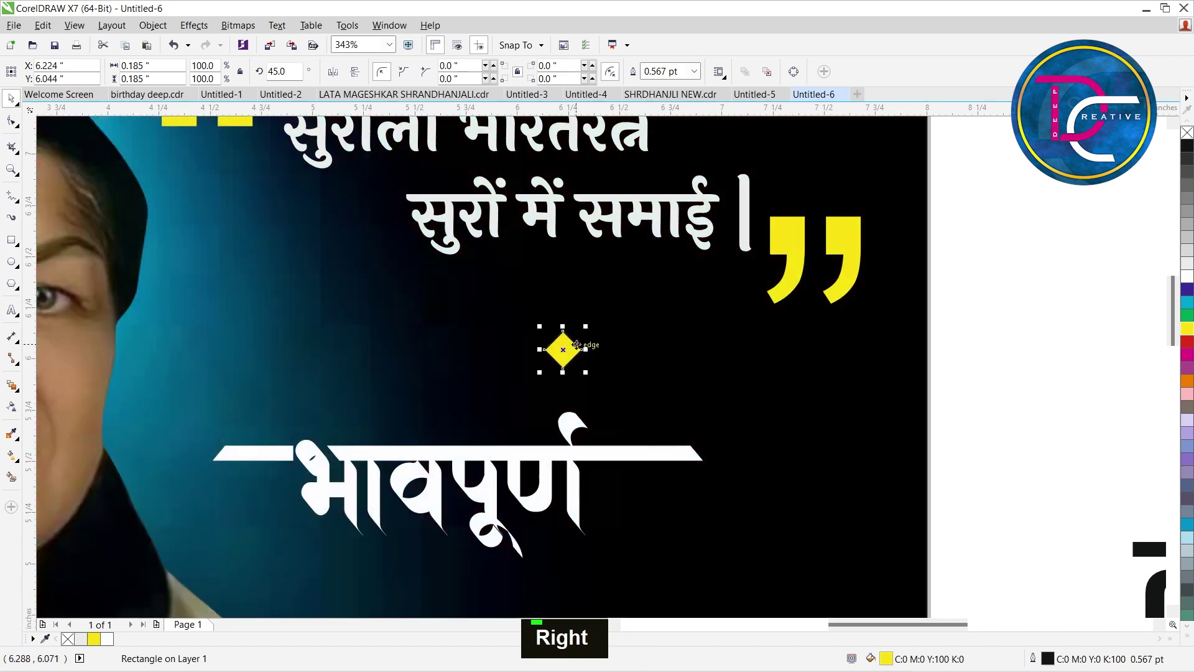
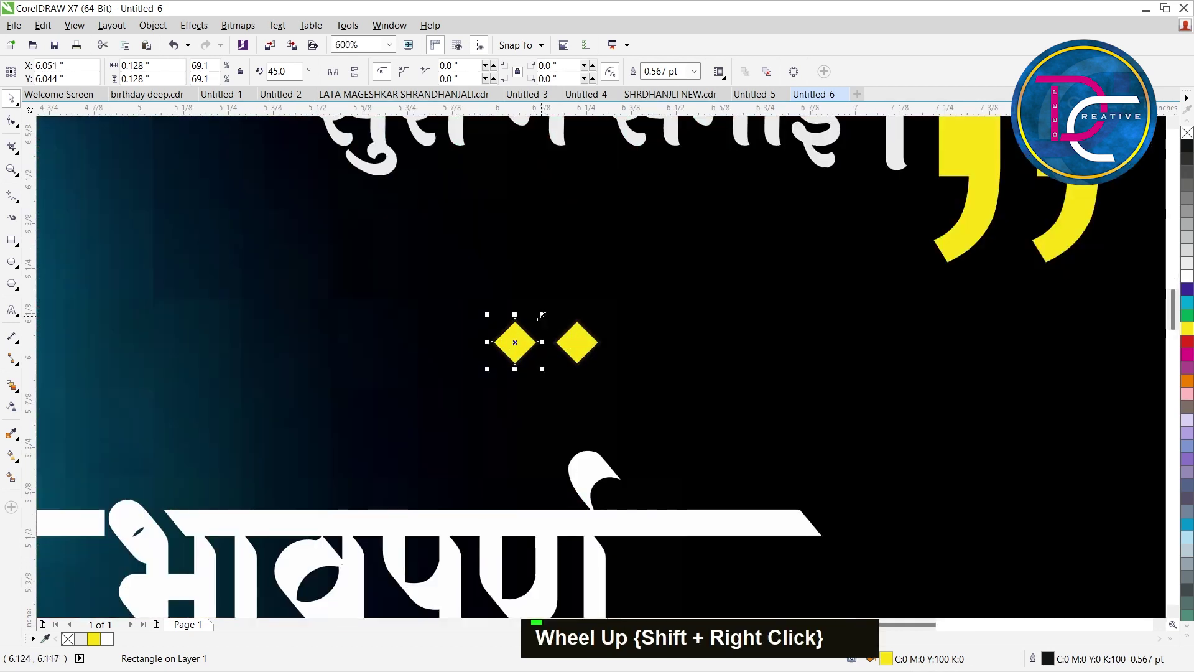
{"action": "scroll", "scroll_direction": "up", "scroll_amount": 3}
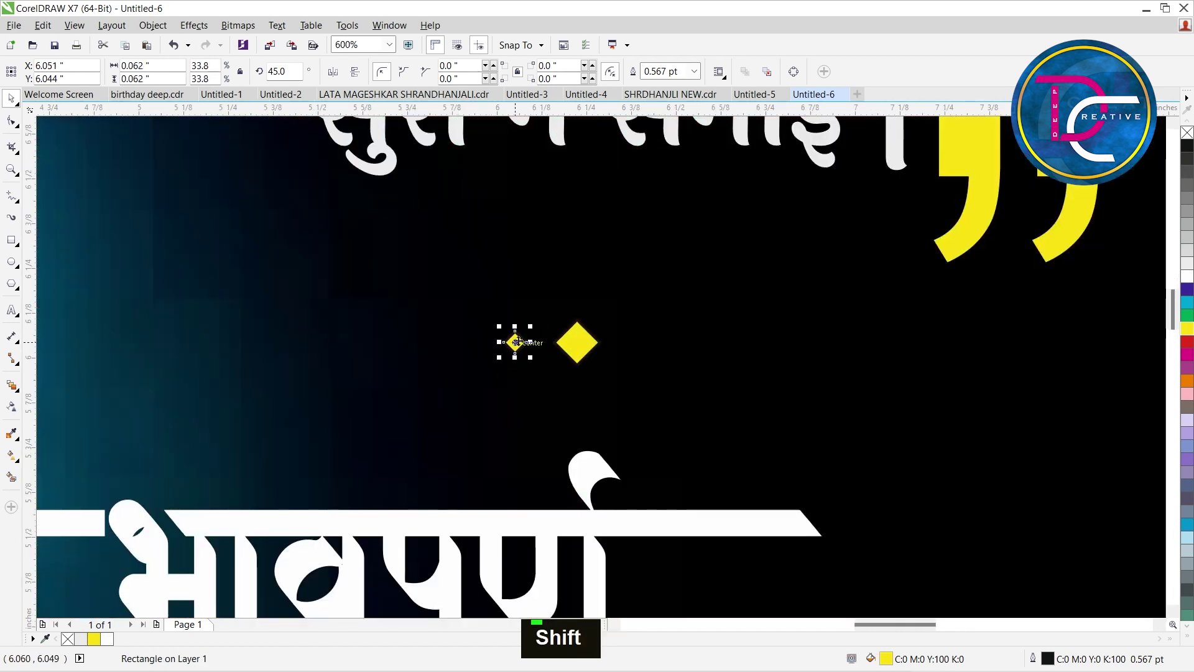
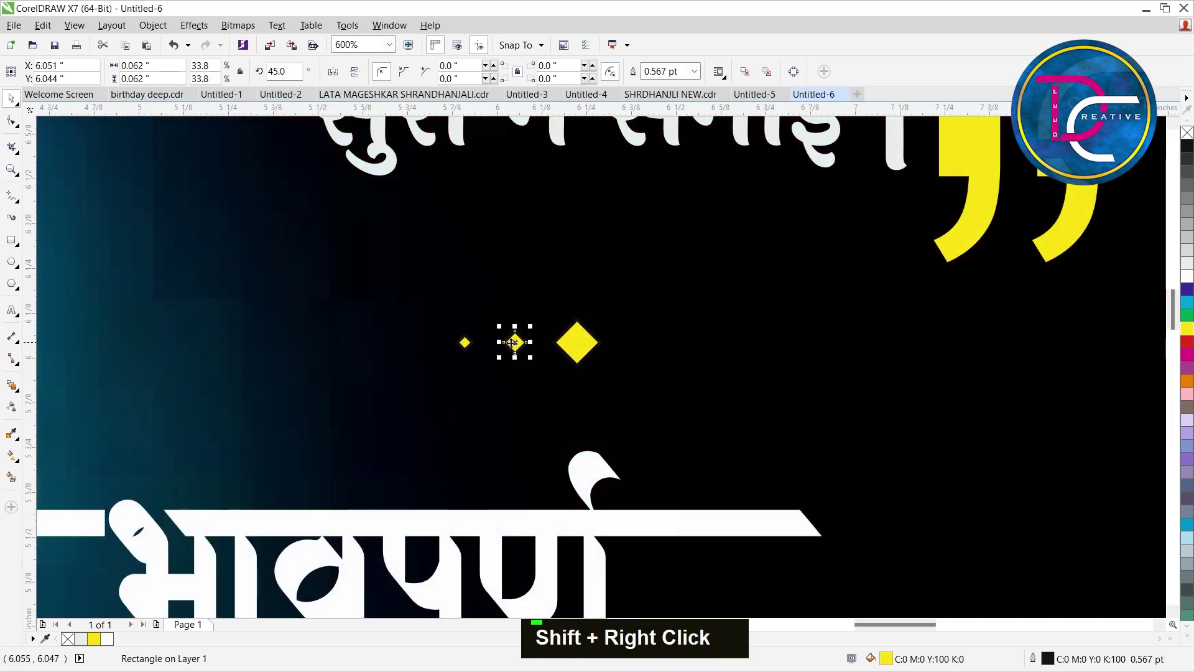
Duplicate and scale the diamond into a symmetric row of five, largest in the middle.
{"action": "type", "text": "z"}
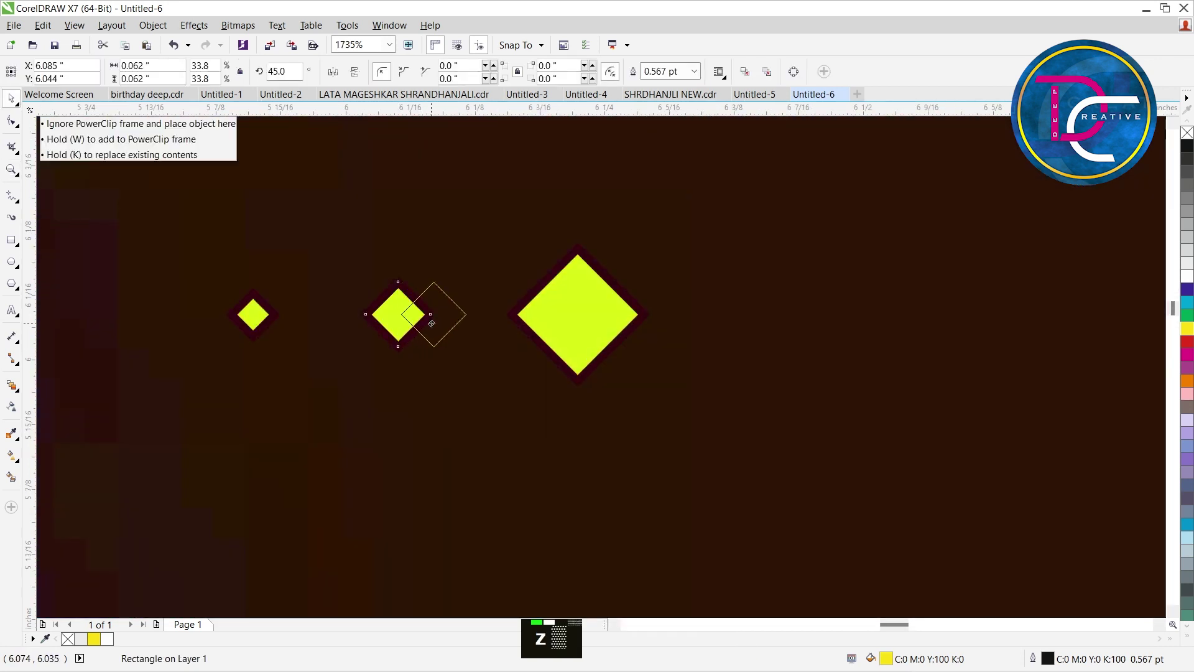
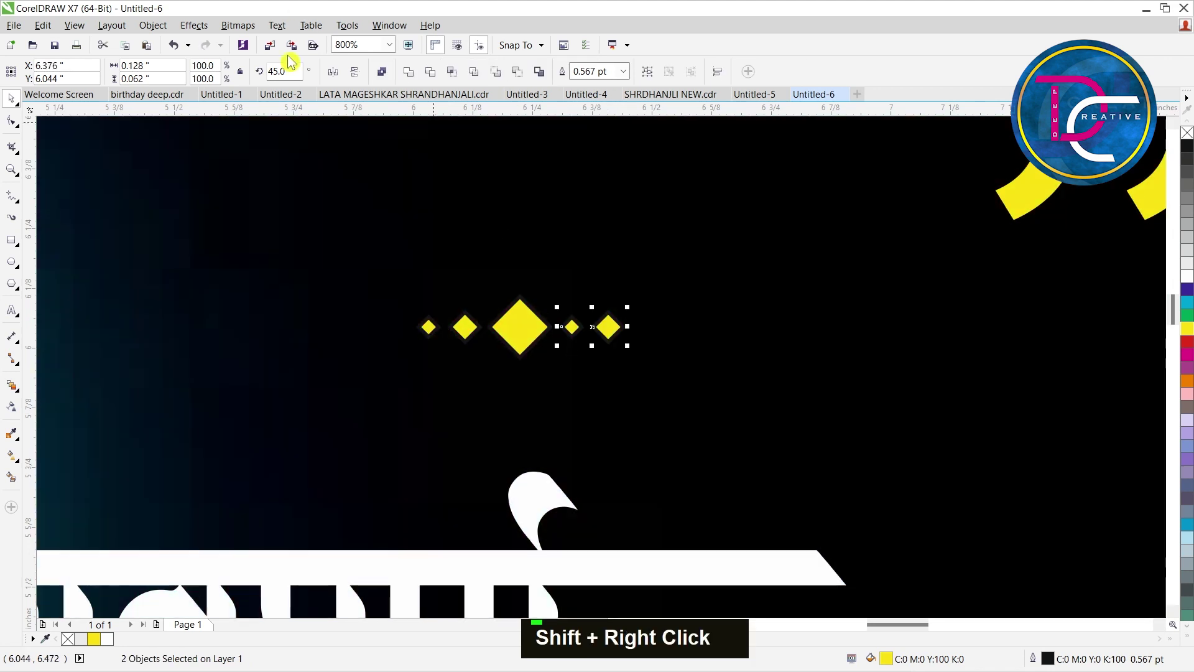
{"action": "scroll", "scroll_direction": "down", "scroll_amount": 3}
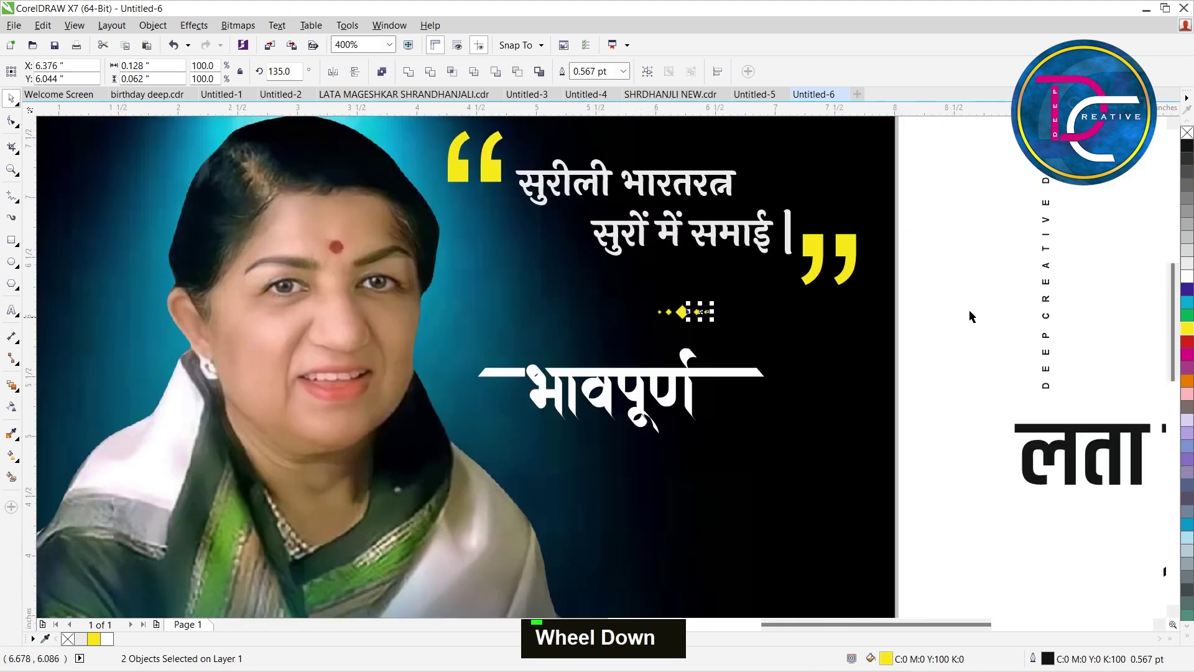
{"action": "key", "text": "z"}
{"action": "key", "text": "z"}
{"action": "key", "text": "ctrl+space"}
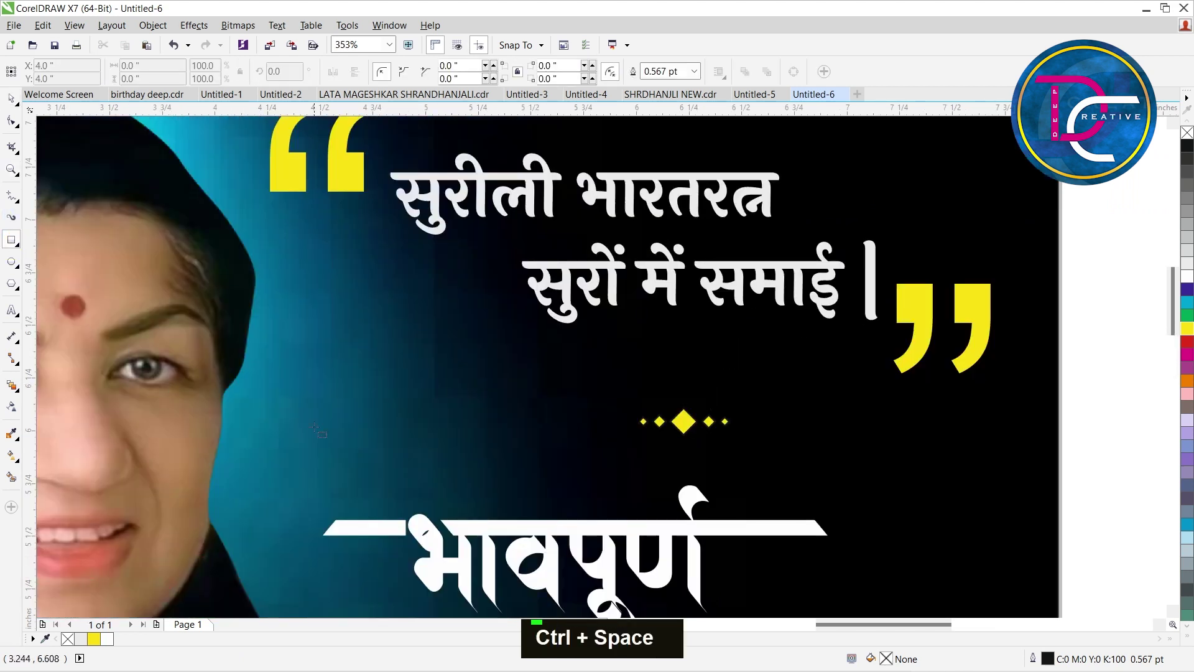
Add a thin yellow outline-free bar with an outward transparency fade, mirrored on both sides of the diamonds.
{"action": "scroll", "scroll_direction": "up", "scroll_amount": 3}
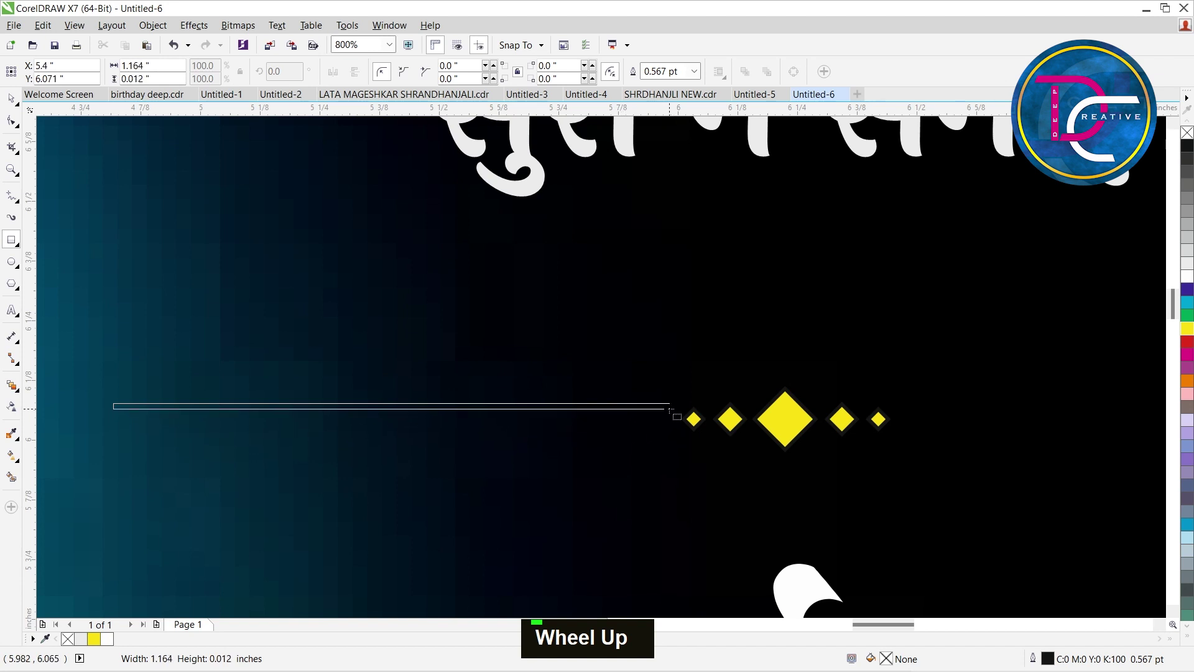
{"action": "key", "text": "ctrl+space"}
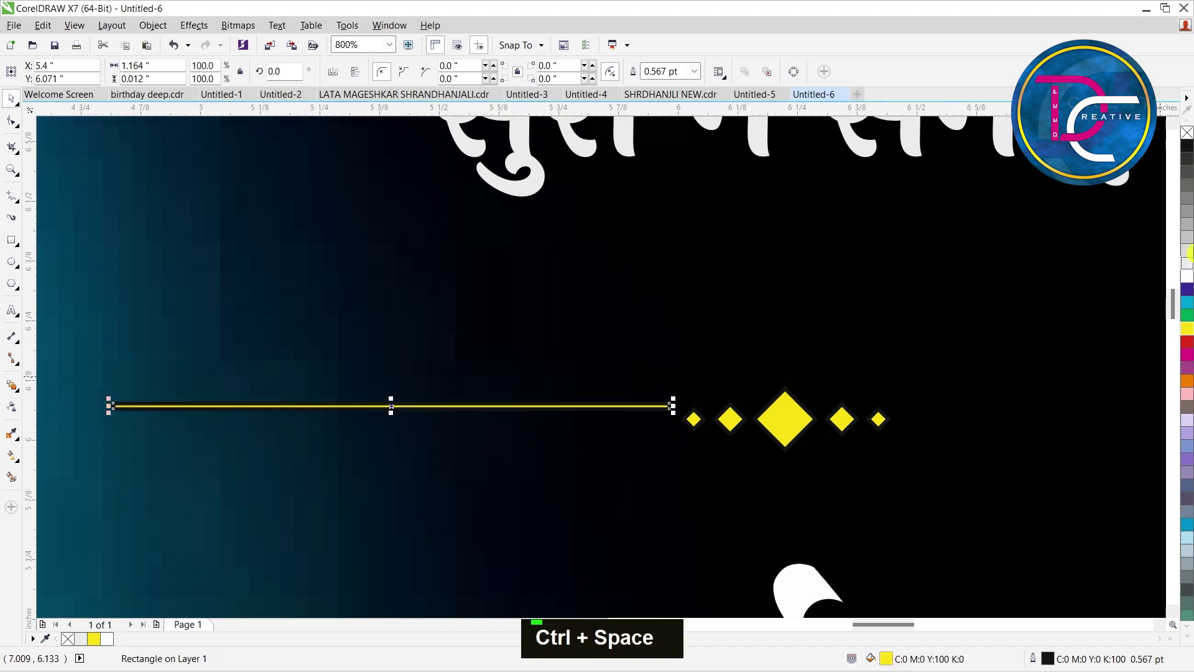
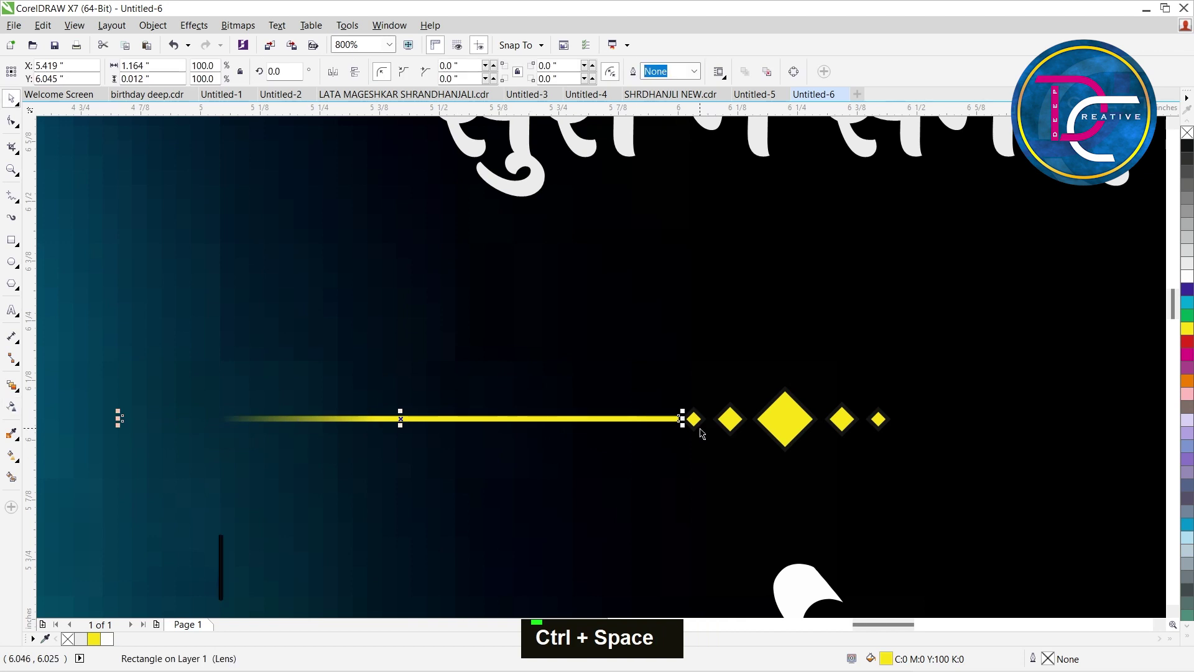
{"action": "scroll", "scroll_direction": "down", "scroll_amount": 3}
{"action": "key", "text": "z"}
{"action": "key", "text": "z"}
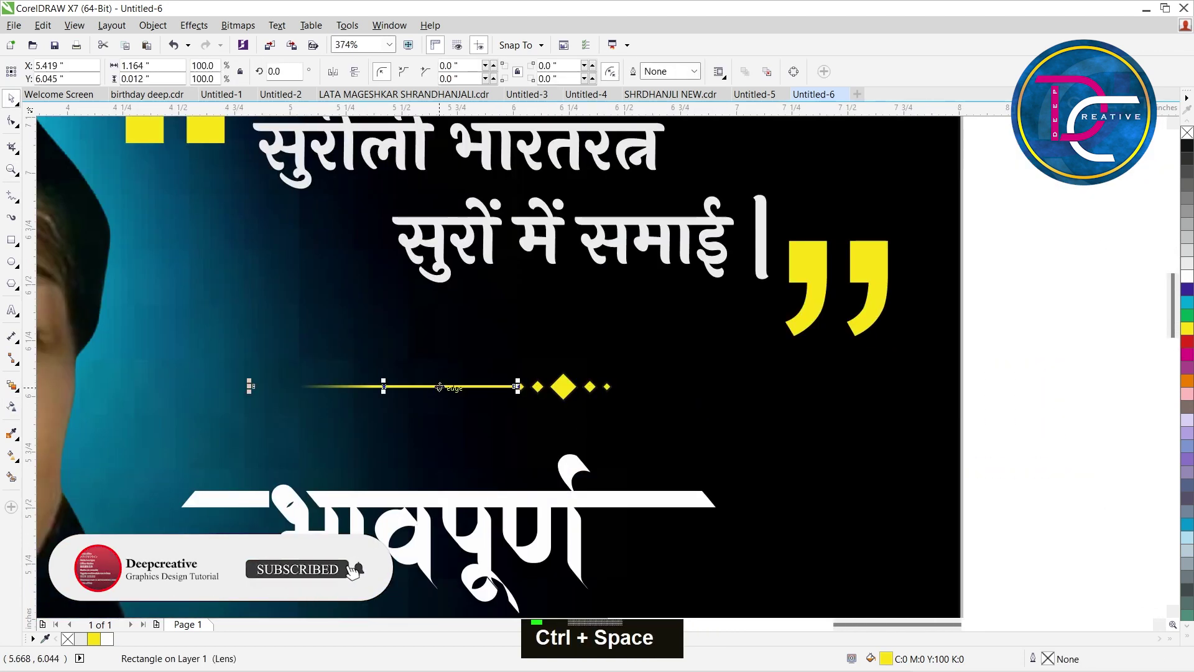
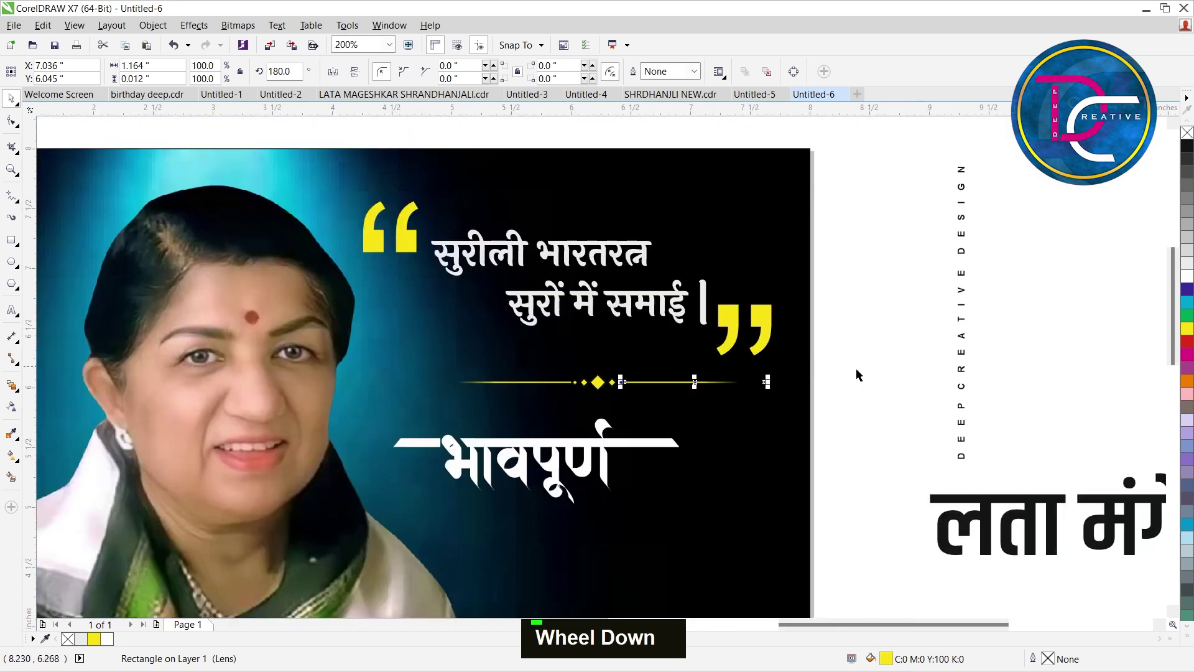
Group the five diamonds and two fading lines into one divider with Ctrl+G.
{"action": "double_click", "coordinate": [861, 362]}
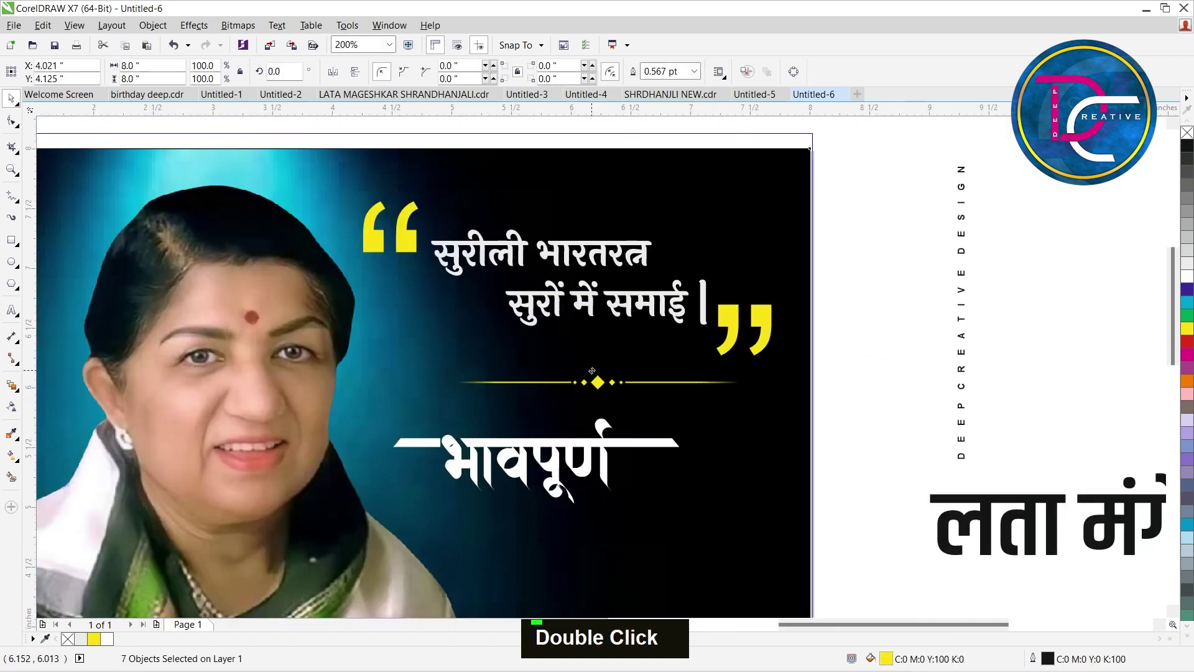
{"action": "key", "text": "ctrl+z"}
{"action": "double_click", "coordinate": [852, 367]}
{"action": "key", "text": "ctrl+g"}
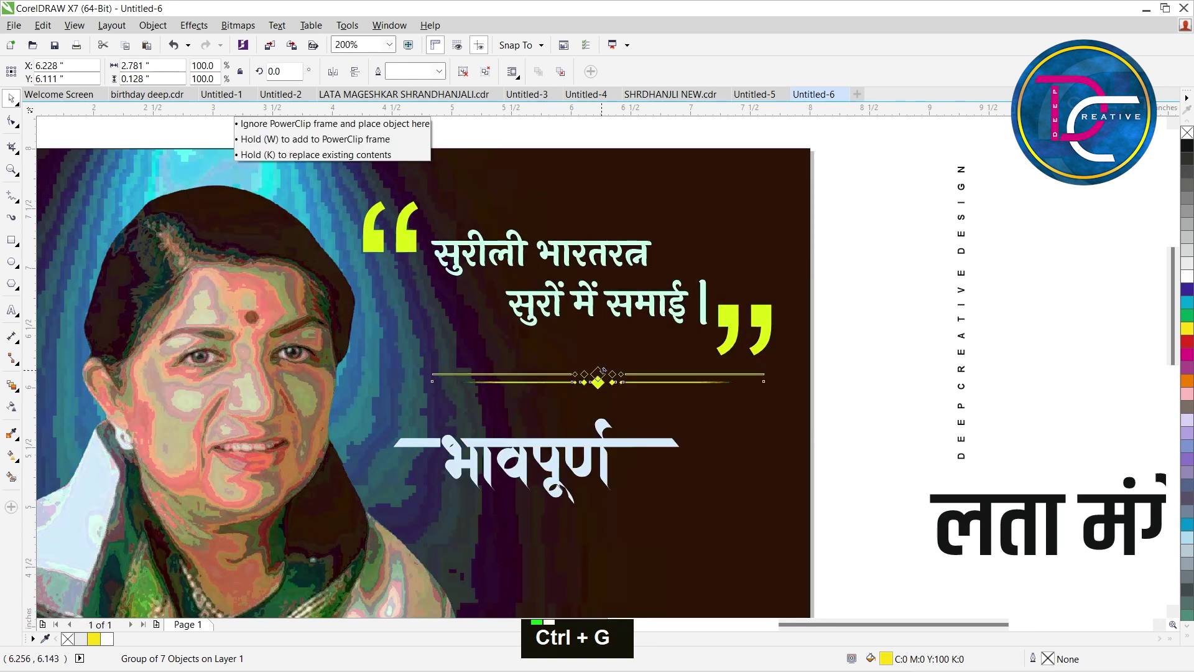
{"action": "key", "text": "Up"}
{"action": "key", "text": "Down"}
Give भावपूर्ण and its bars a yellow-to-orange fountain fill using the Interactive Fill tool.
{"action": "key", "text": "Down"}
{"action": "key", "text": "Down"}
{"action": "key", "text": "Down"}
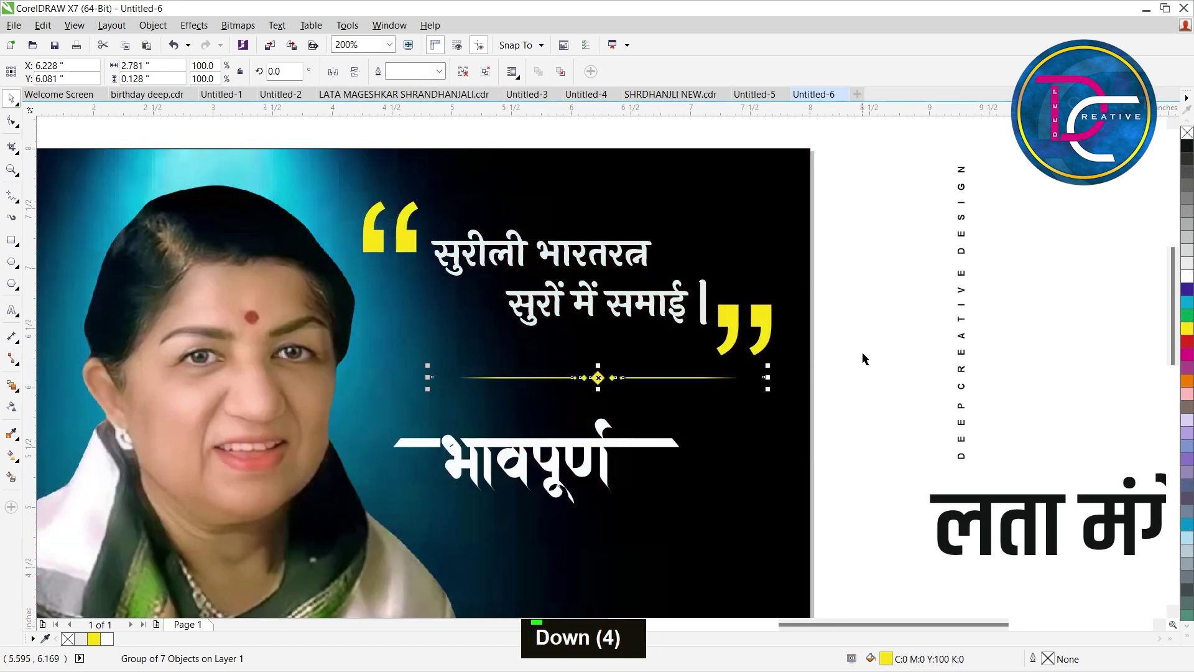
{"action": "key", "text": "F4"}
{"action": "type", "text": "z"}
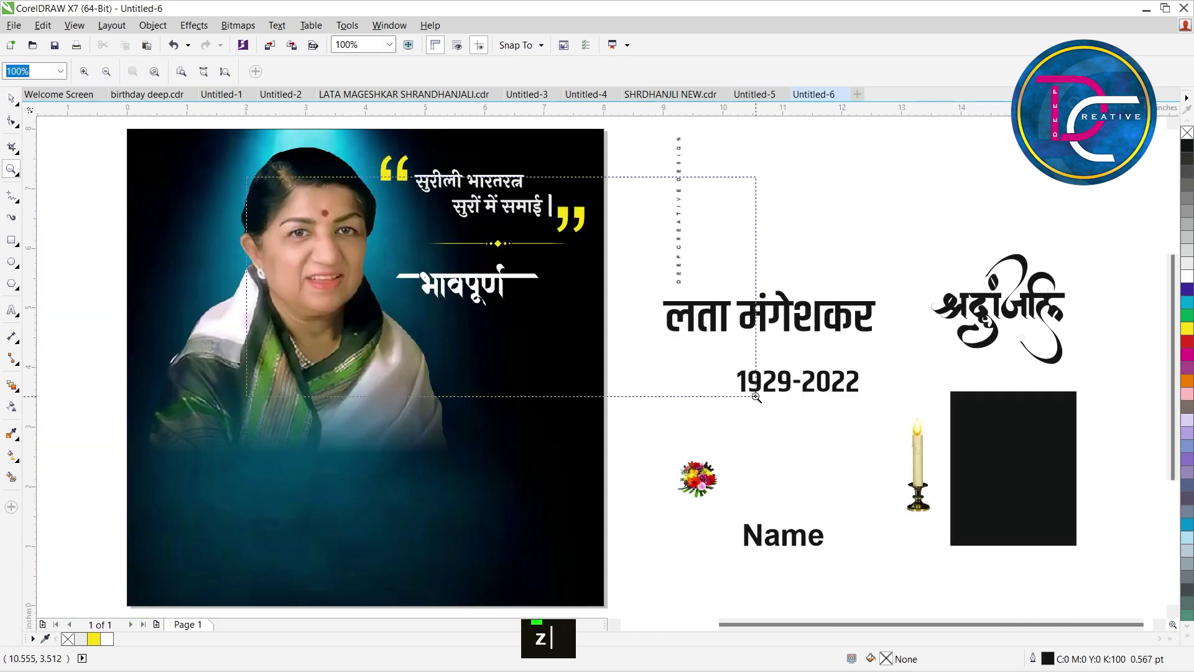
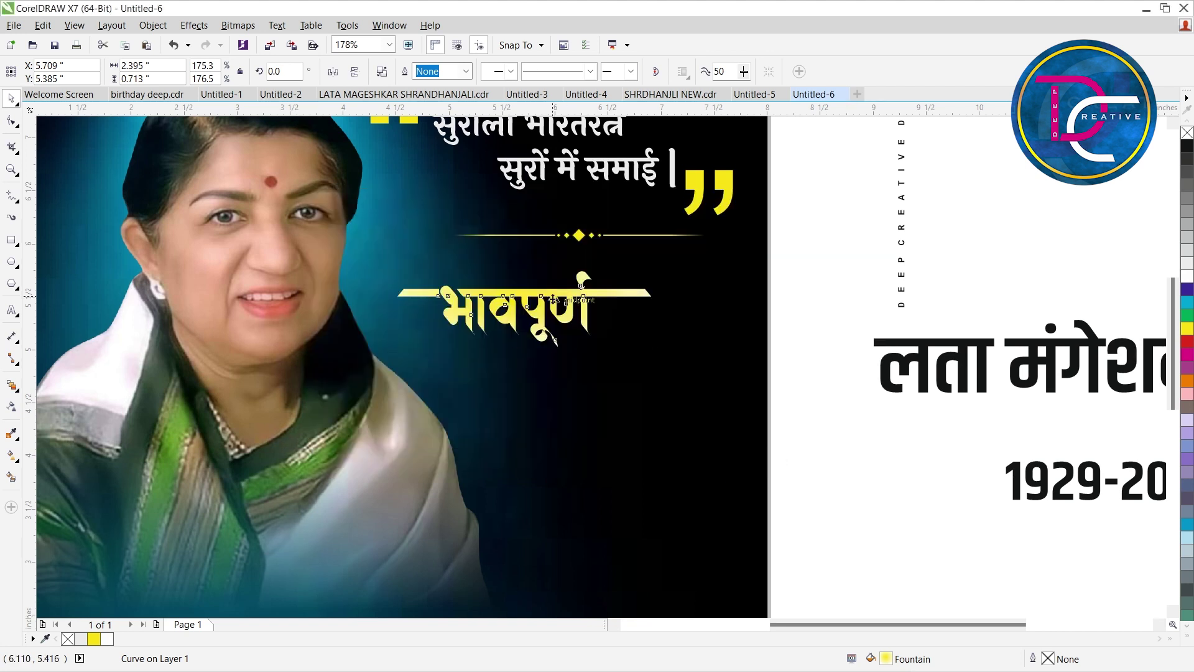
{"action": "type", "text": "g"}
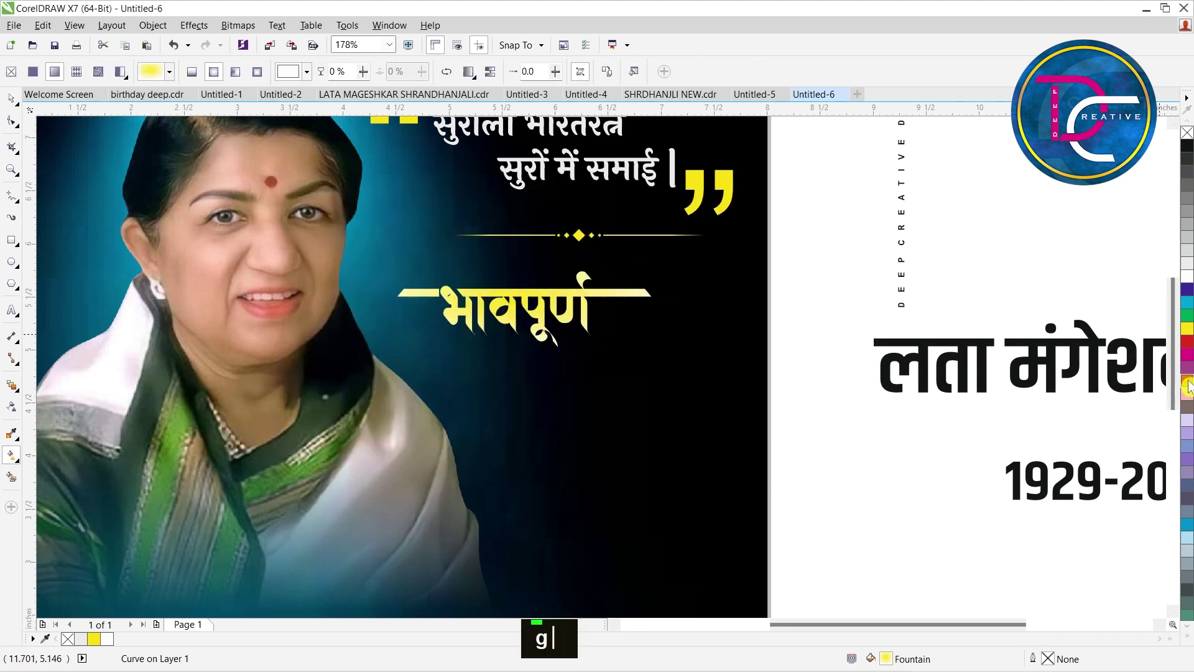
{"action": "key", "text": "ctrl+space"}
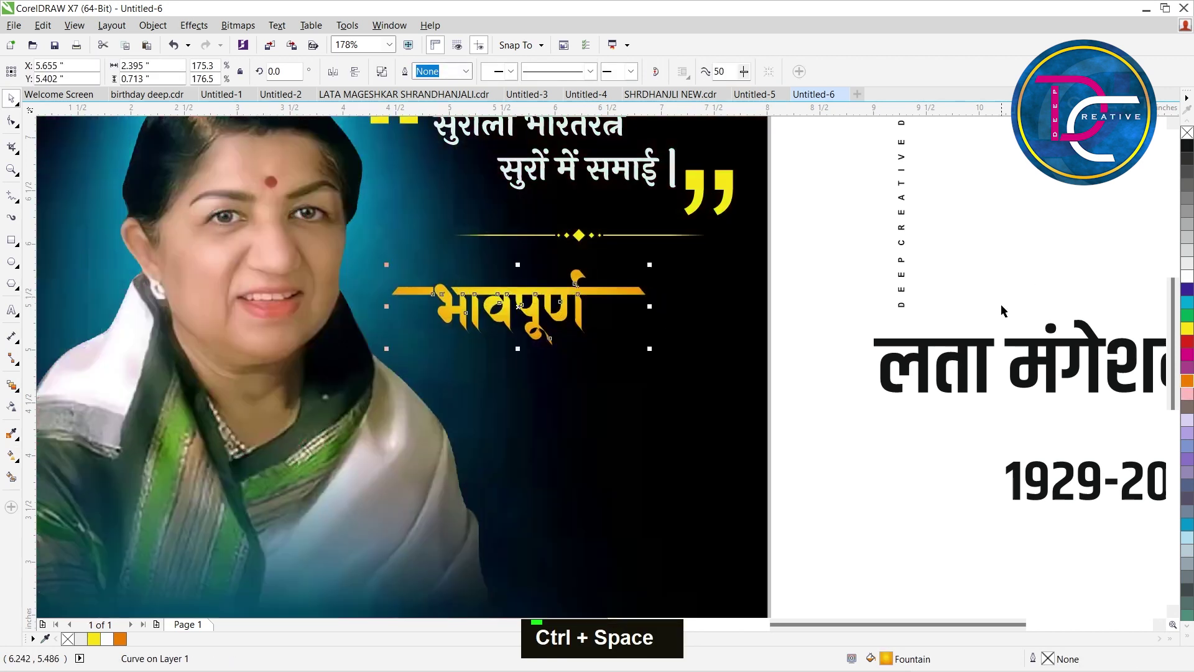
{"action": "scroll", "scroll_direction": "down", "scroll_amount": 3}
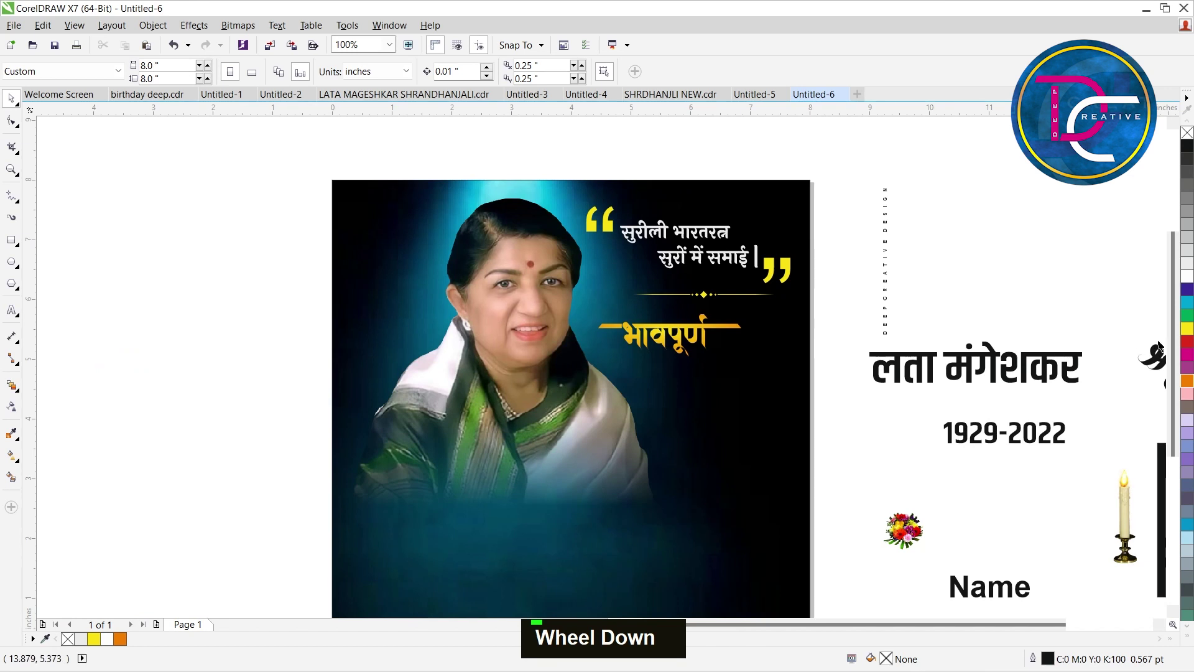
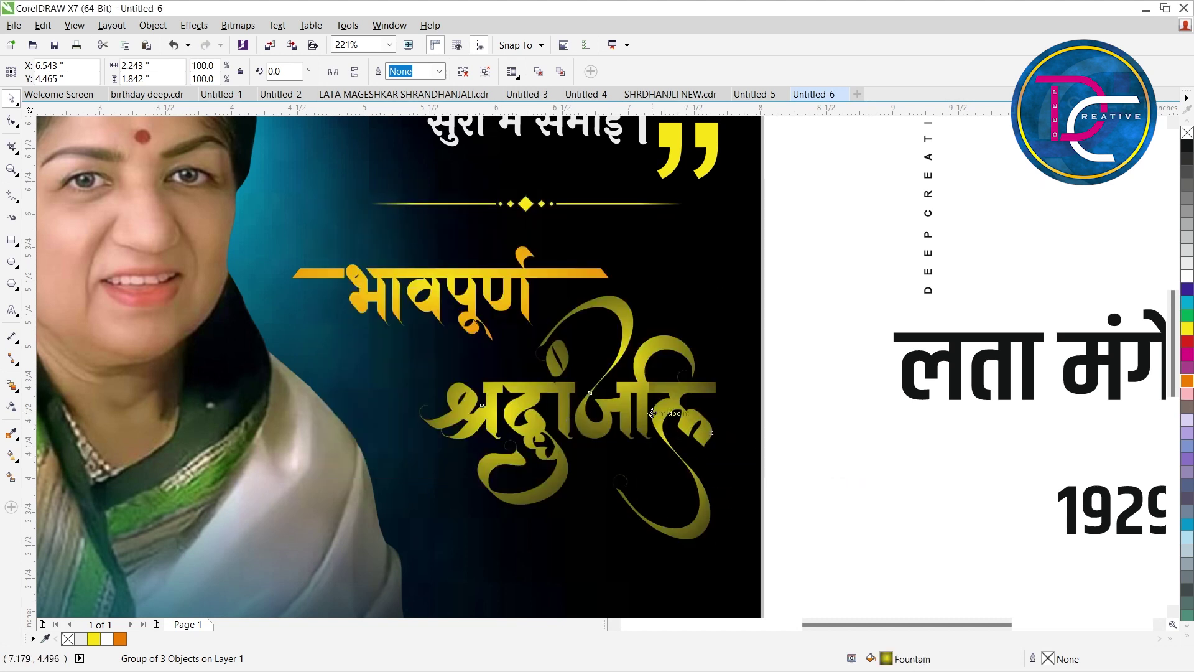
Place the Shraddhanjali calligraphy below भावपूर्ण with a black-yellow-orange fountain fill.
{"action": "type", "text": "g"}
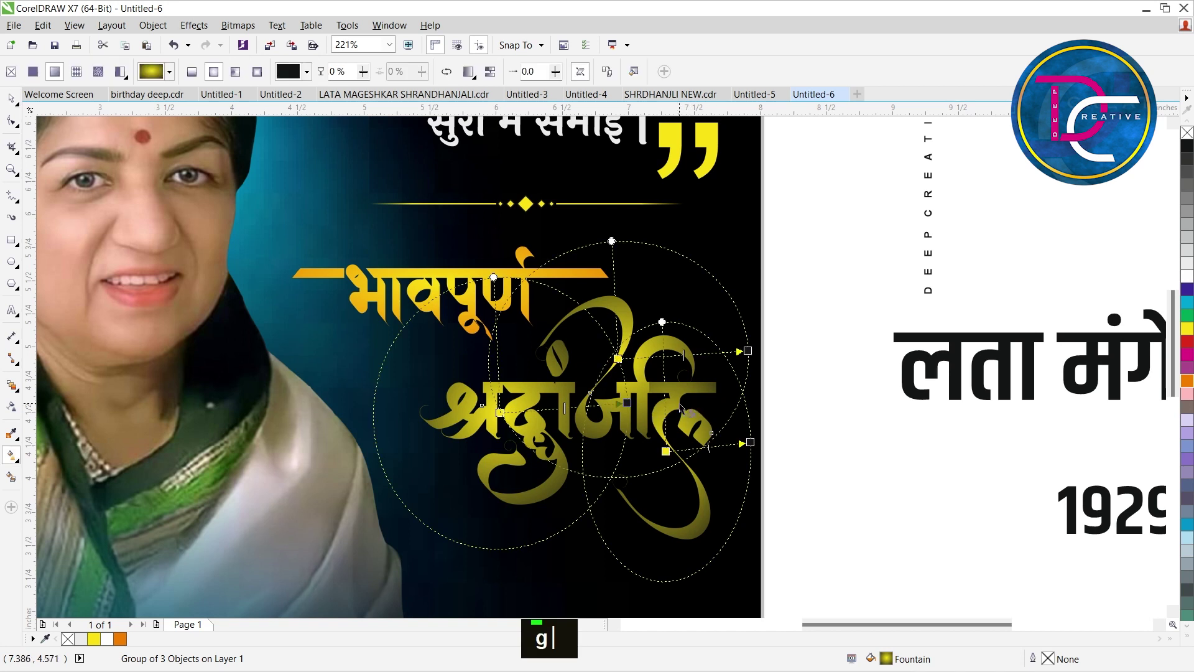
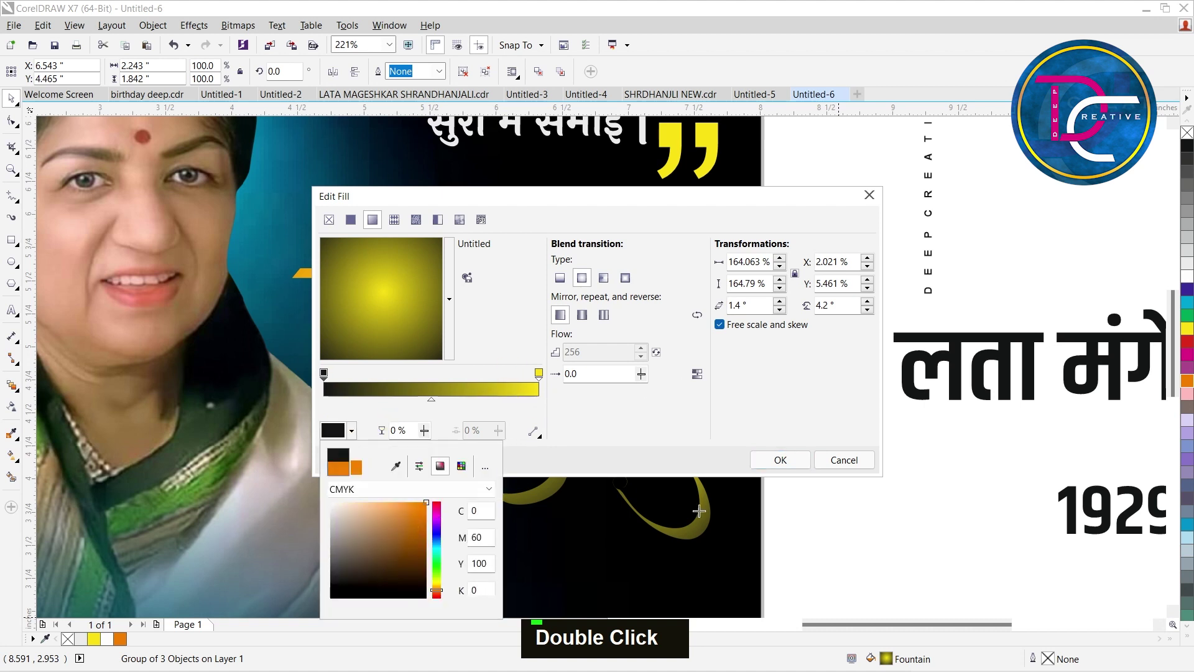
{"action": "scroll", "scroll_direction": "down", "scroll_amount": 3}
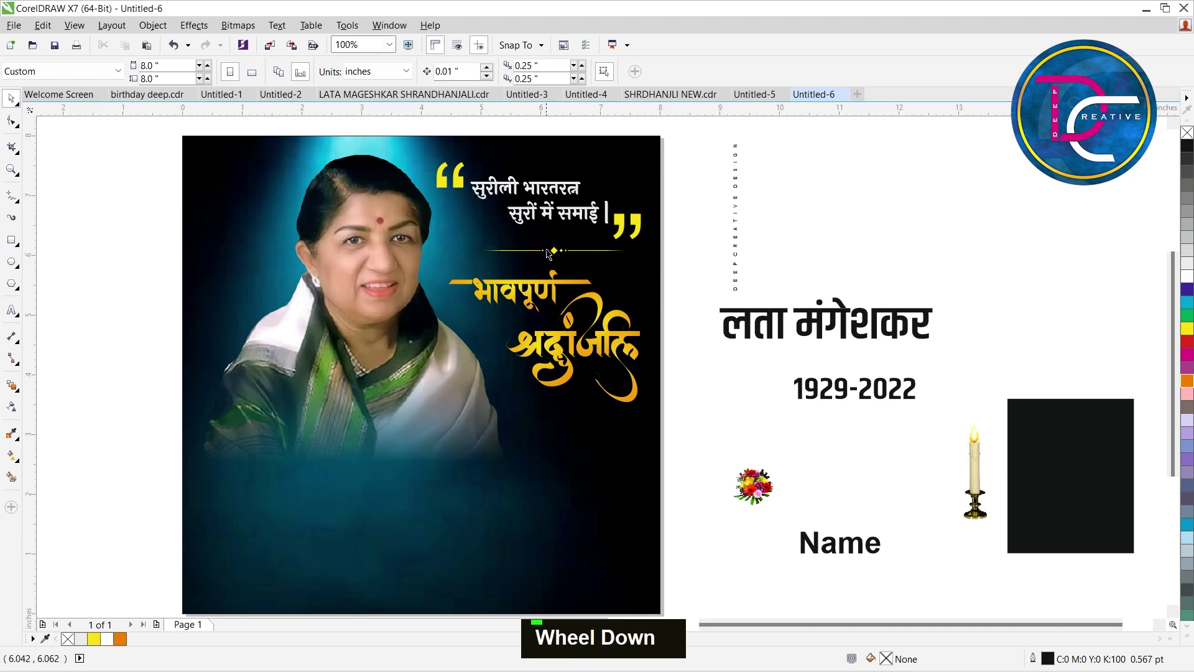
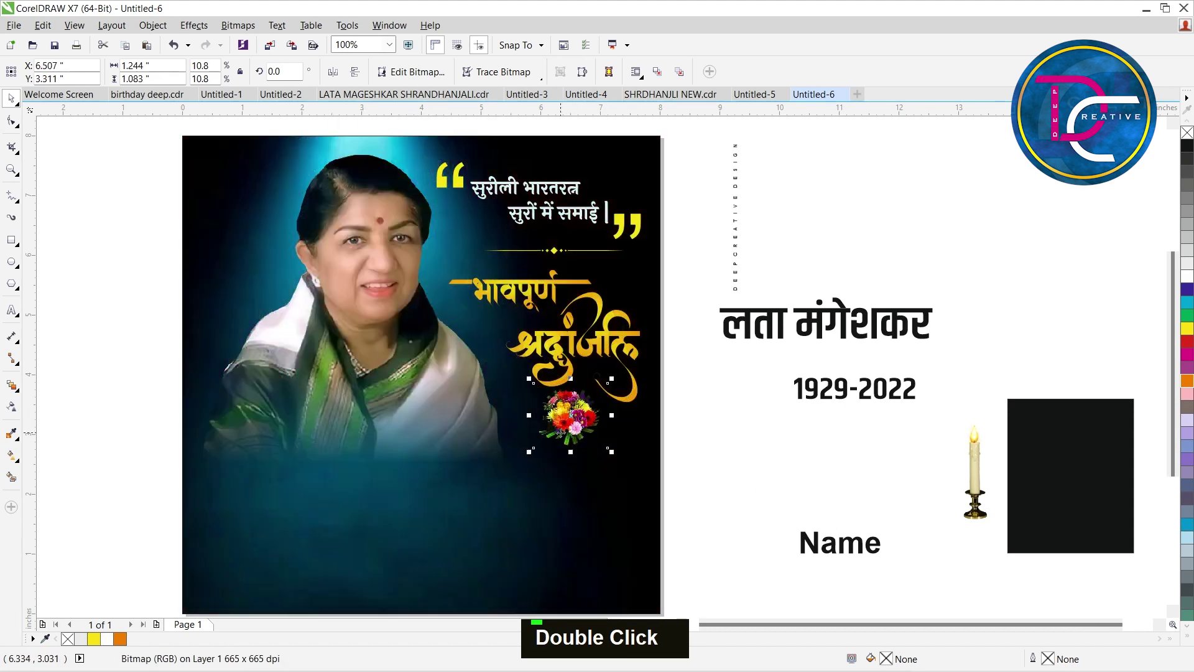
Set the flower bouquet under Shraddhanjali and move लता मंगेशकर into the poster's lower area.
{"action": "key", "text": "Down"}
{"action": "key", "text": "Down"}
{"action": "key", "text": "Down"}
{"action": "key", "text": "Down"}
{"action": "scroll", "scroll_direction": "down", "scroll_amount": 3}
{"action": "key", "text": "z"}
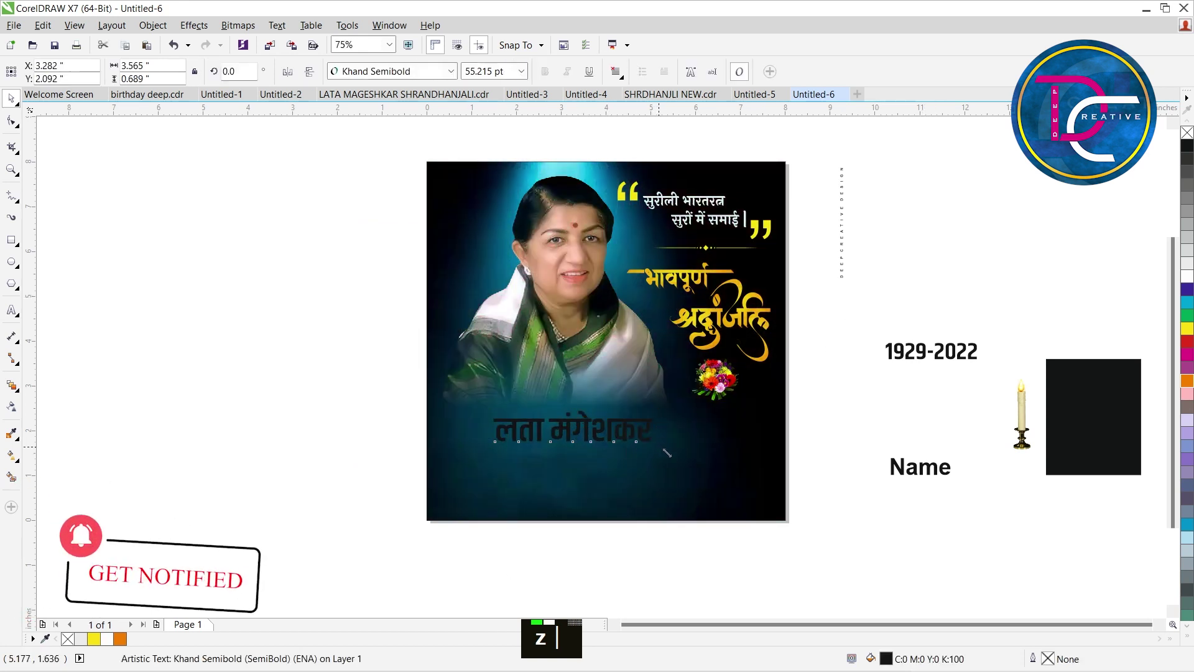
Enlarge the name to size 45 in white with 1929-2022 in white beneath it.
{"action": "type", "text": "45"}
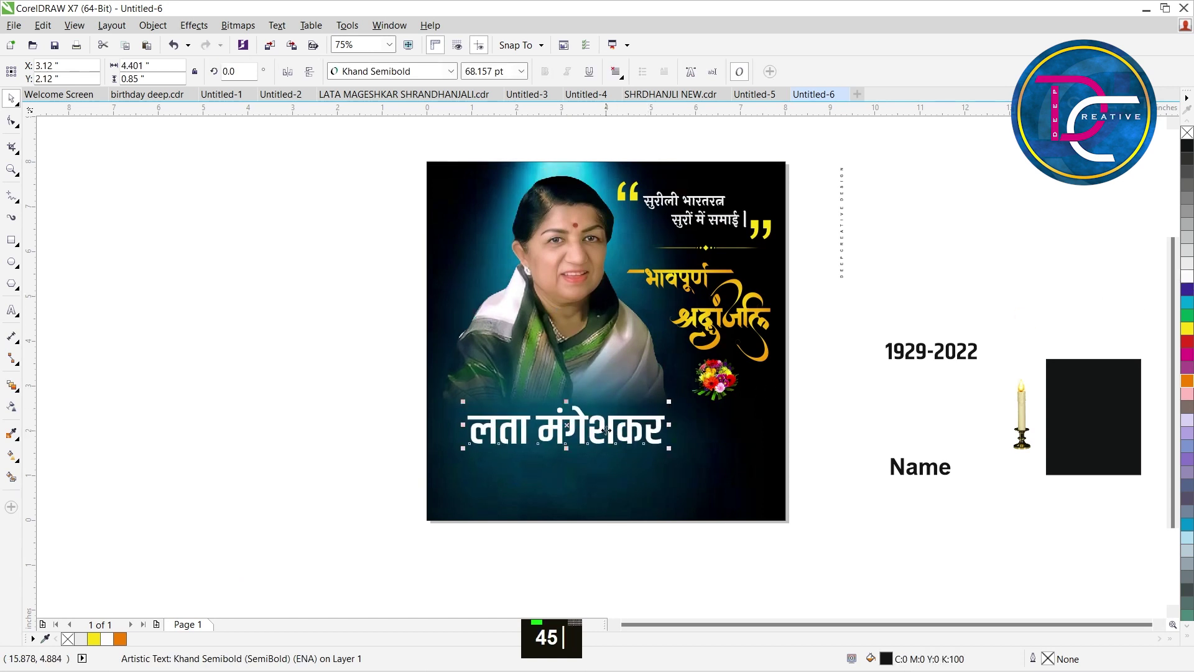
{"action": "key", "text": "Right"}
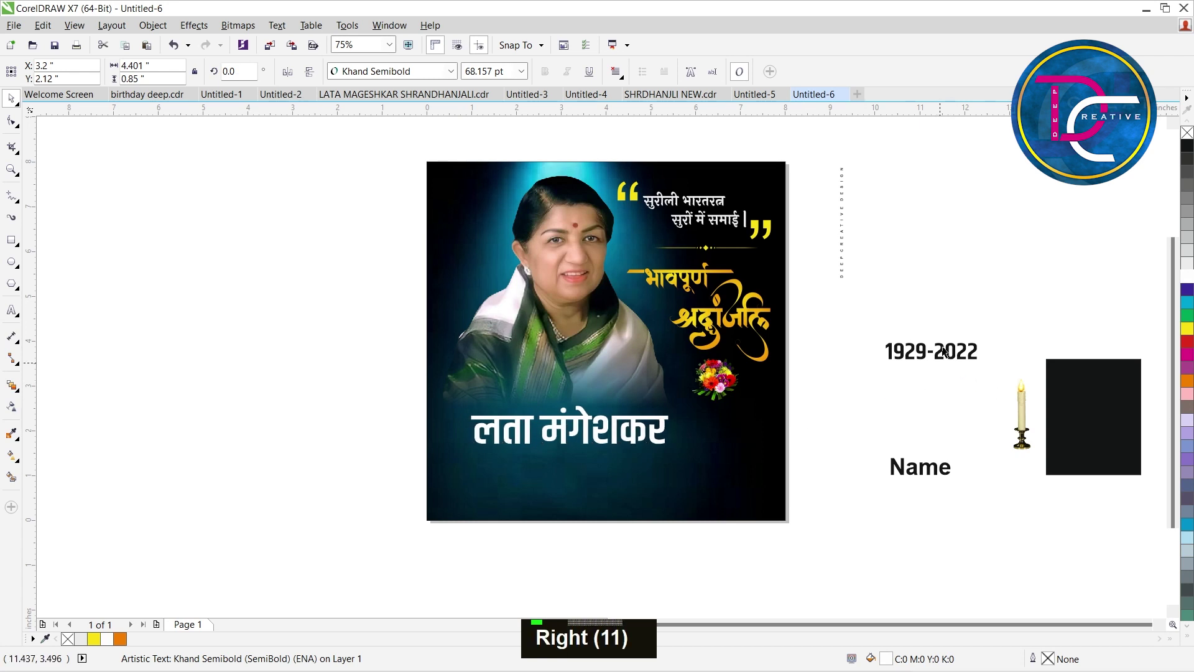
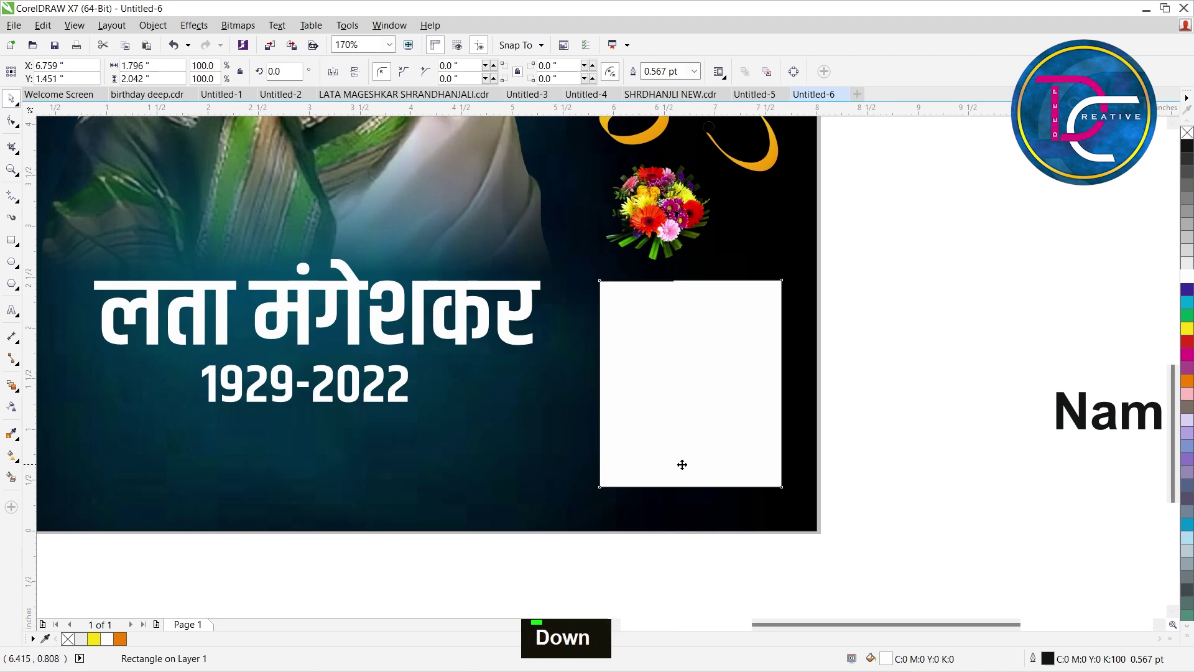
Duplicate the white rectangle into a photo frame, undo the misstep and send it back one layer.
{"action": "key", "text": "Down"}
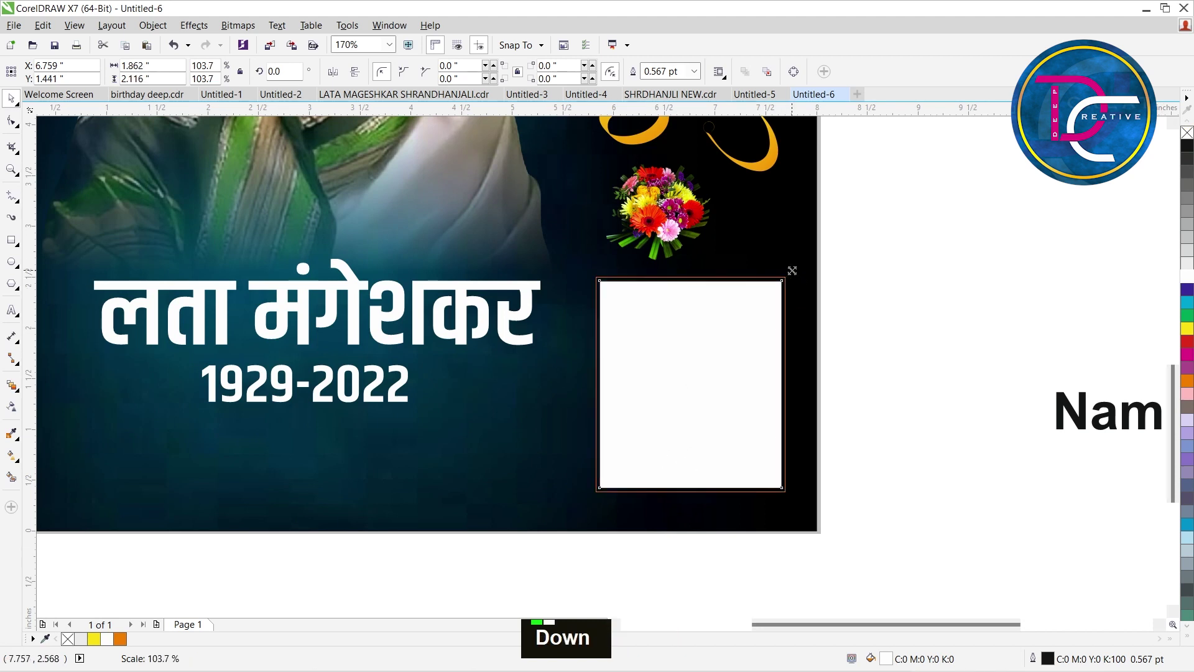
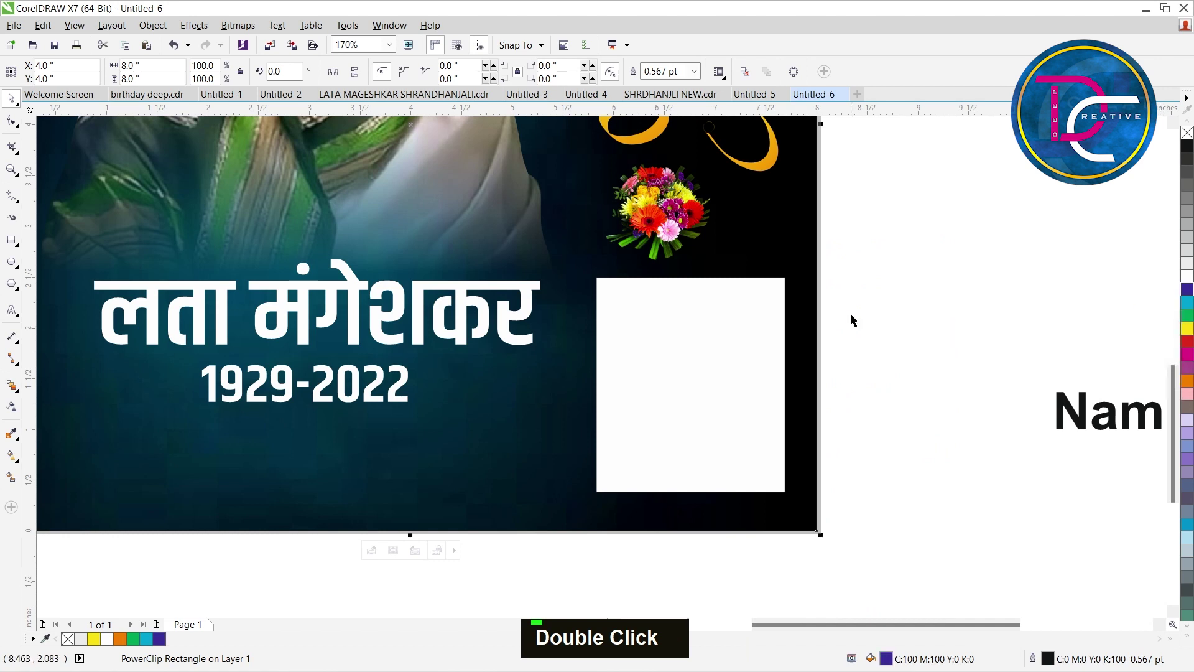
{"action": "key", "text": "ctrl+z"}
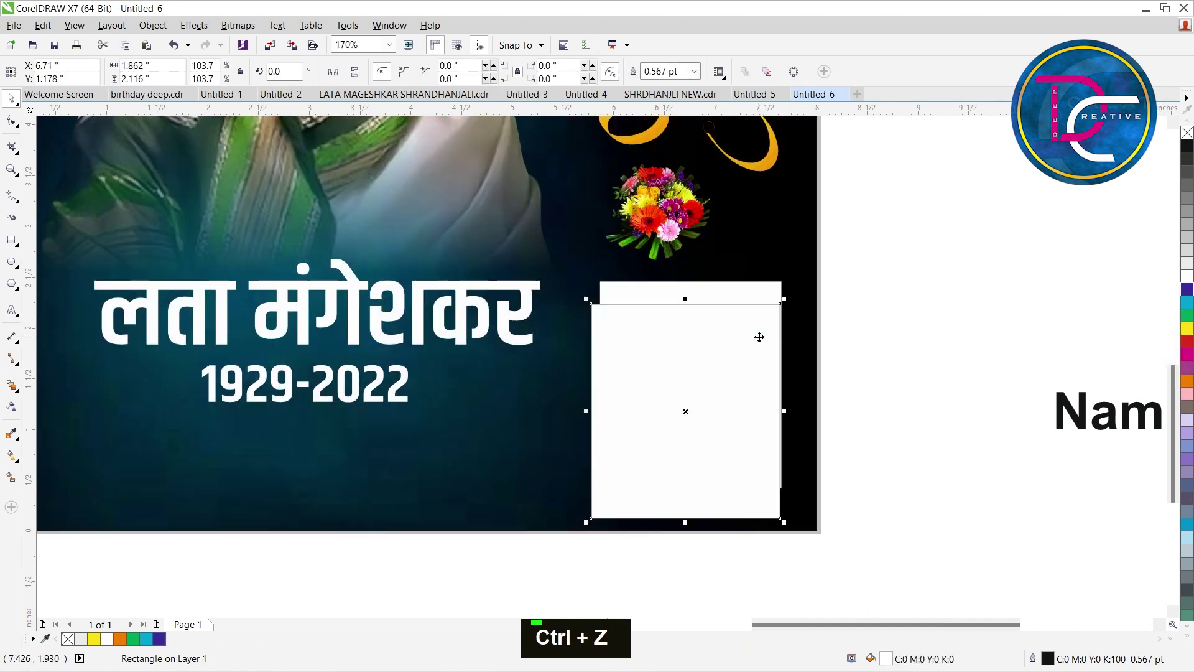
{"action": "key", "text": "ctrl+z"}
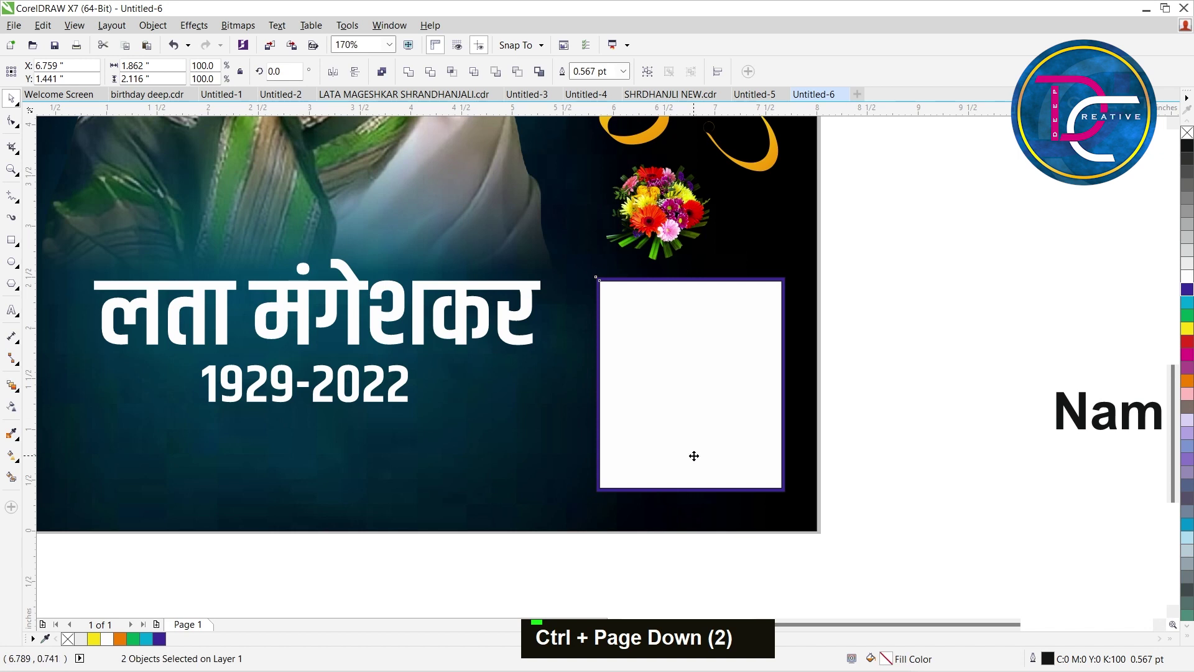
{"action": "key", "text": "ctrl+Page_Down"}
{"action": "scroll", "scroll_direction": "down", "scroll_amount": 3}
Nudge the candle leftward into place beside the name लता मंगेशकर.
{"action": "key", "text": "z"}
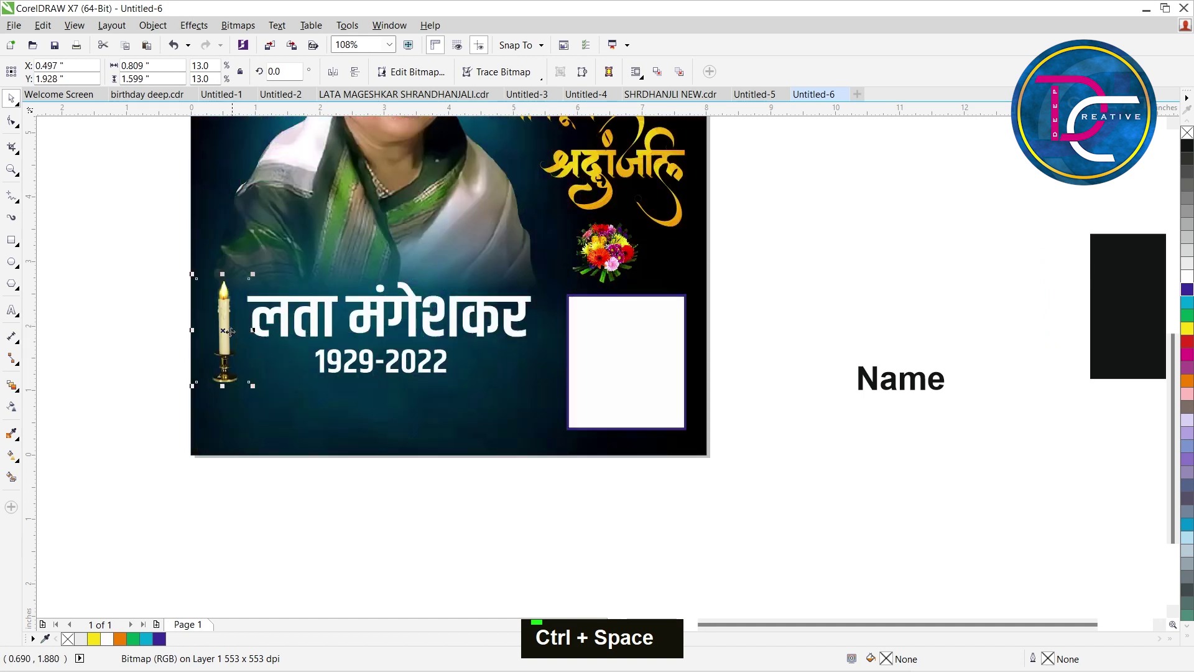
{"action": "key", "text": "Left"}
{"action": "key", "text": "Left"}
{"action": "key", "text": "Left"}
{"action": "key", "text": "Left"}
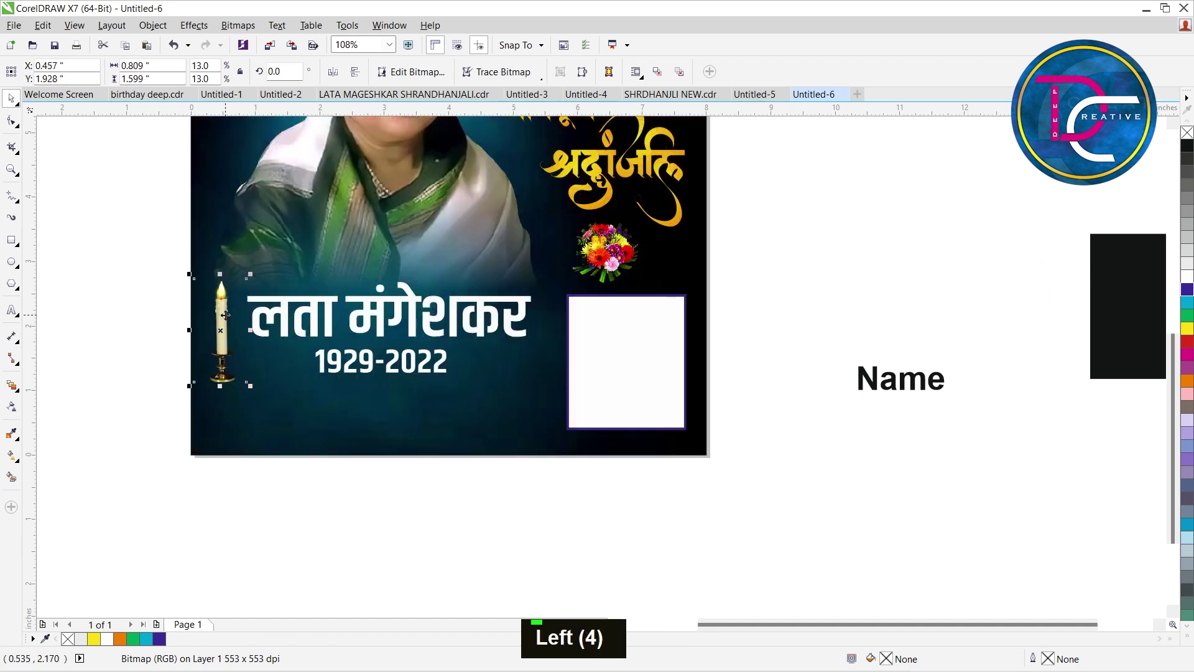
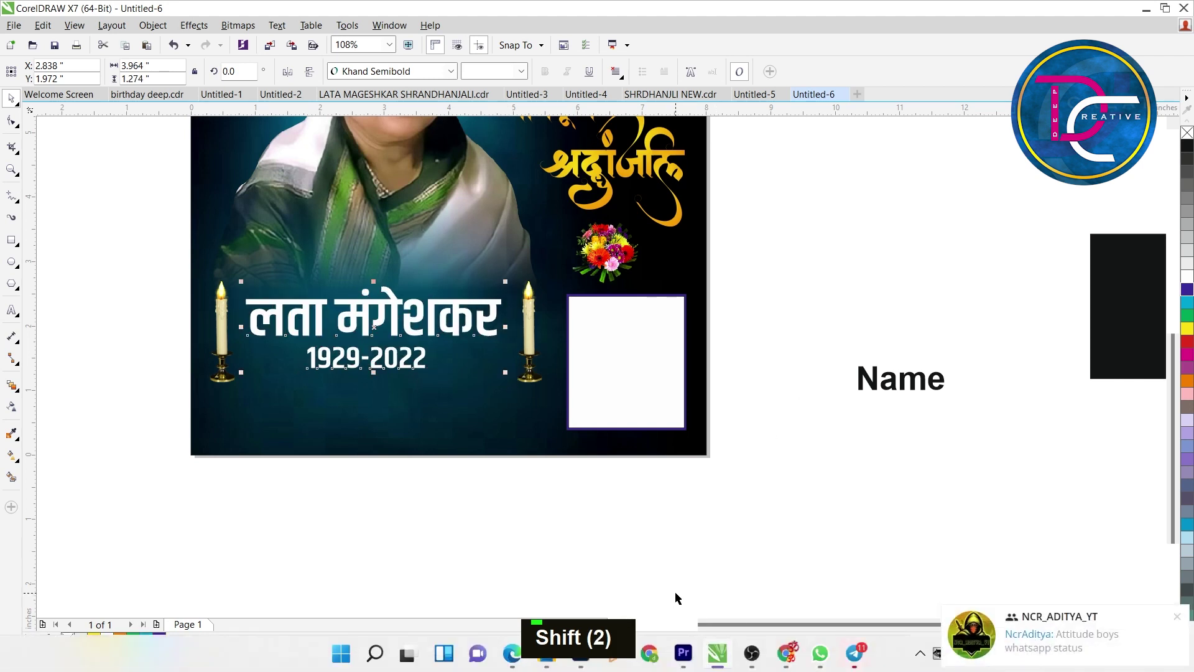
Nudge the name and 1929-2022 dates to sit centred between the two candles.
{"action": "key", "text": "Down"}
{"action": "key", "text": "Down"}
{"action": "key", "text": "Down"}
{"action": "key", "text": "Right"}
{"action": "key", "text": "Right"}
{"action": "key", "text": "Right"}
{"action": "key", "text": "Up"}
{"action": "key", "text": "Up"}
{"action": "key", "text": "Right"}
{"action": "scroll", "scroll_direction": "down", "scroll_amount": 3}
{"action": "type", "text": "z"}
{"action": "key", "text": "ctrl+space"}
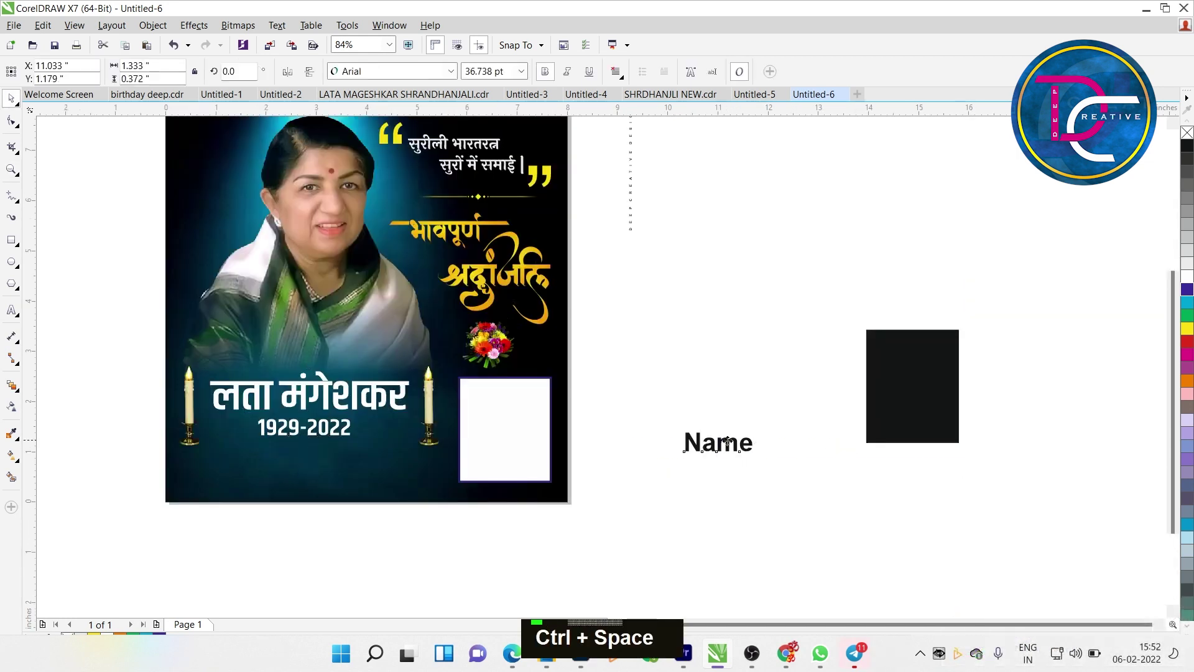
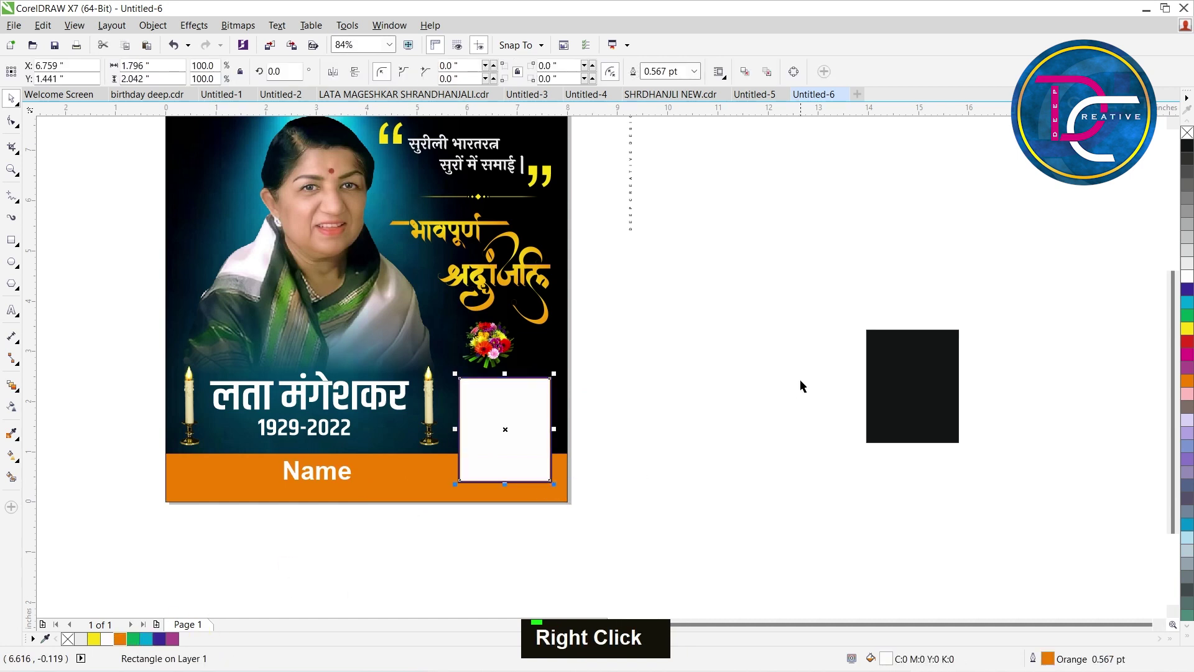
Give the photo frame an orange border and zoom out to review the whole poster.
{"action": "key", "text": "ctrl+z"}
{"action": "scroll", "scroll_direction": "up", "scroll_amount": 3}
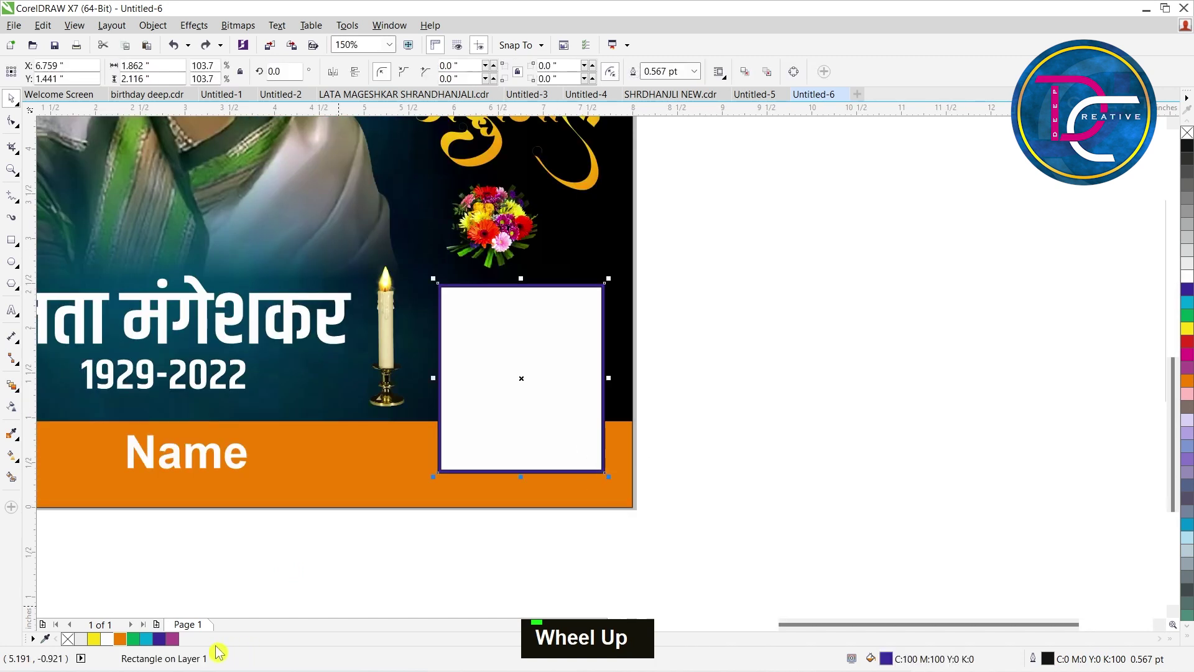
{"action": "double_click", "coordinate": [830, 353]}
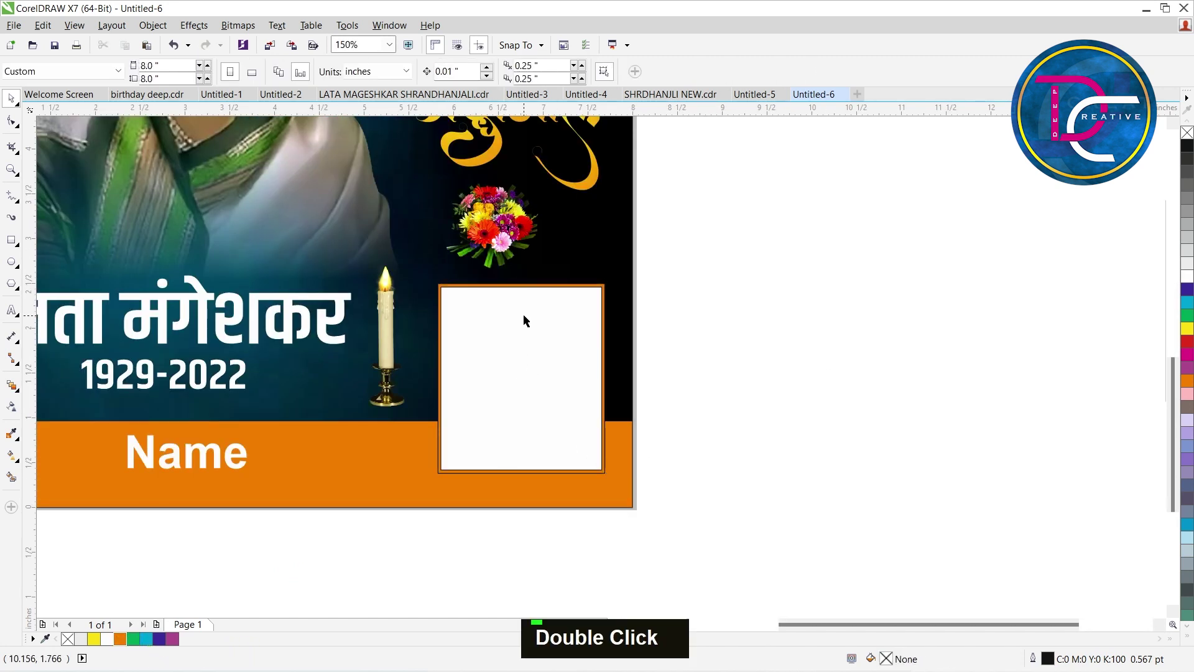
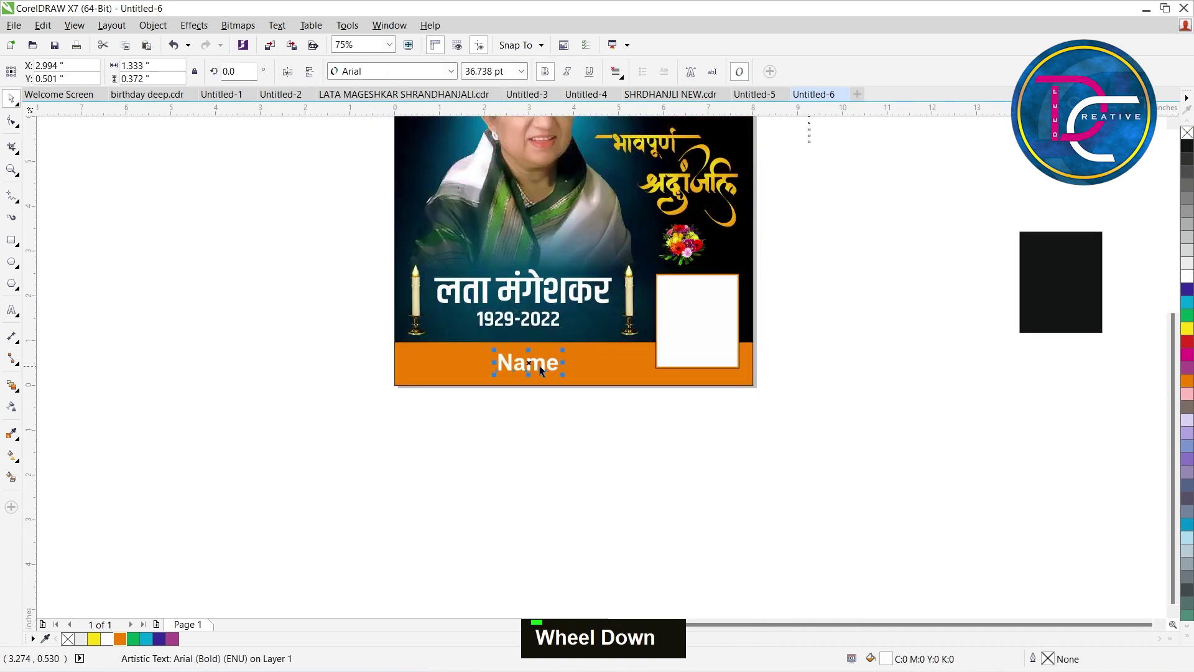
{"action": "key", "text": "F4"}
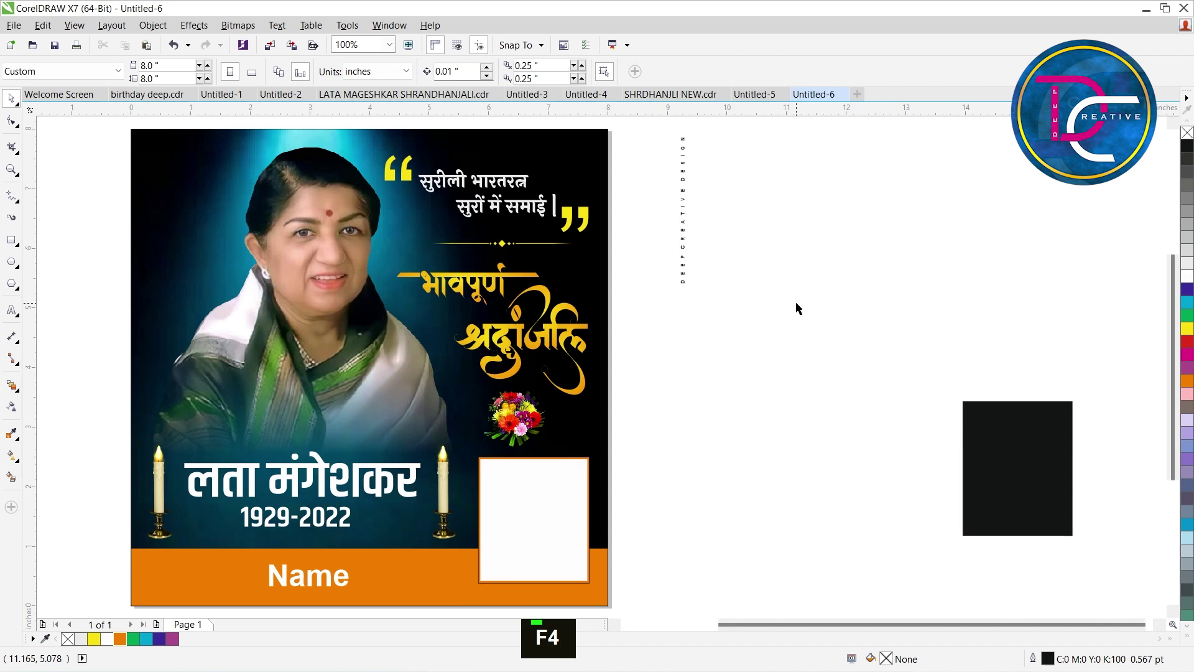
{"action": "key", "text": "shift+F4"}
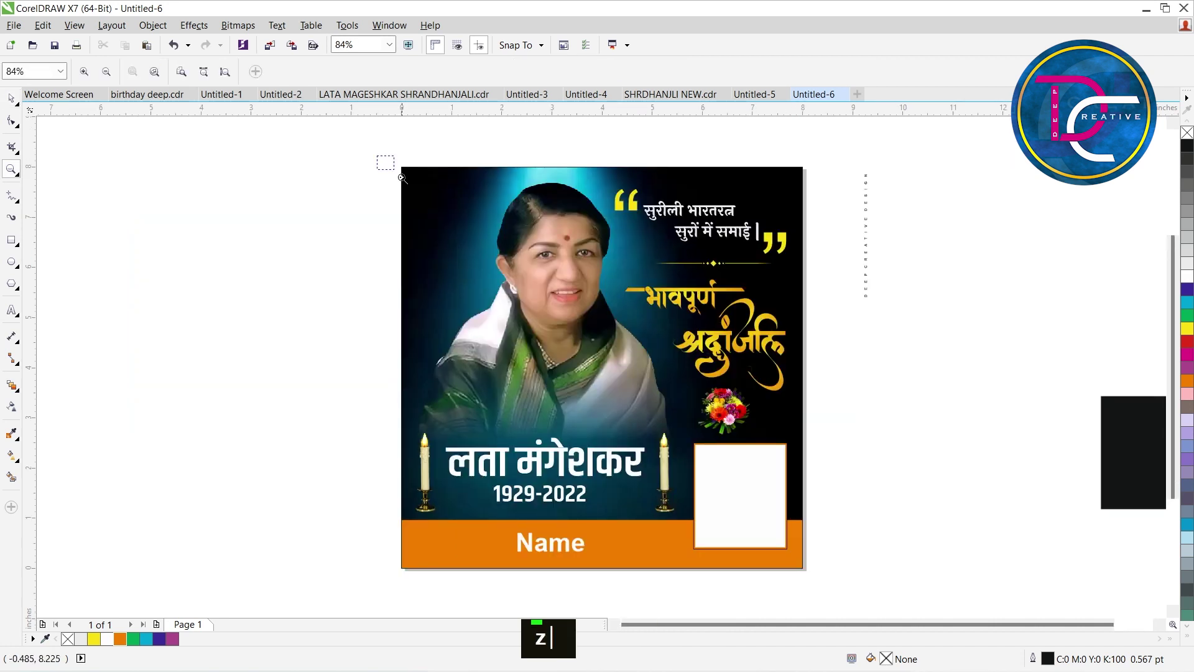
{"action": "key", "text": "z"}
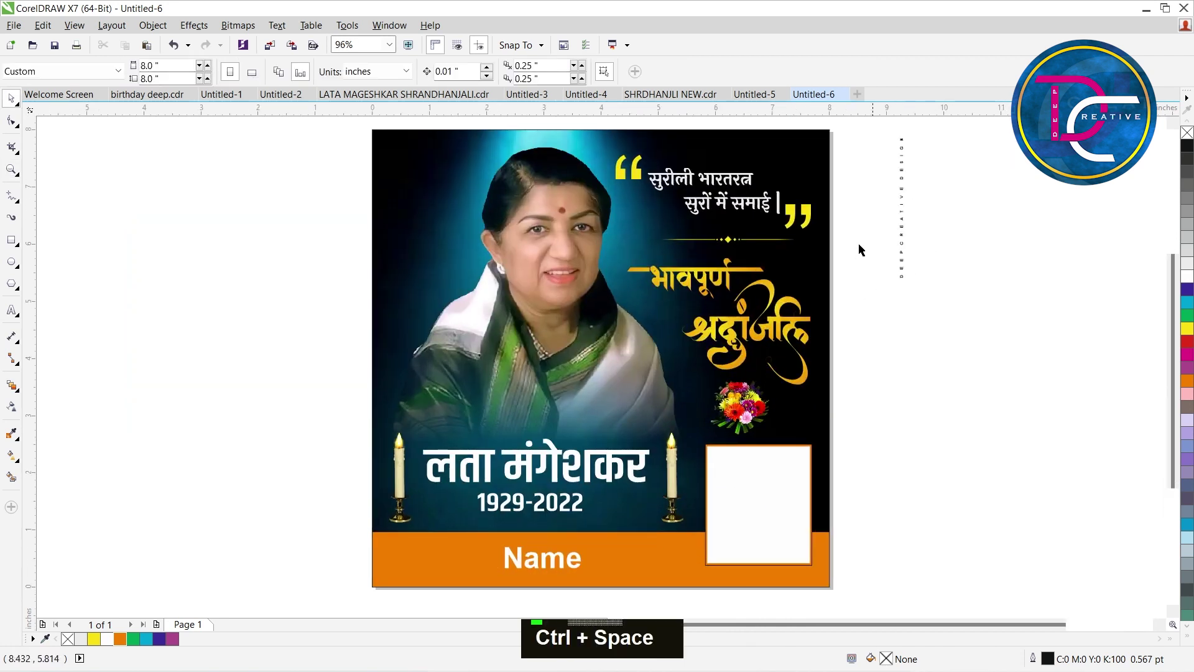